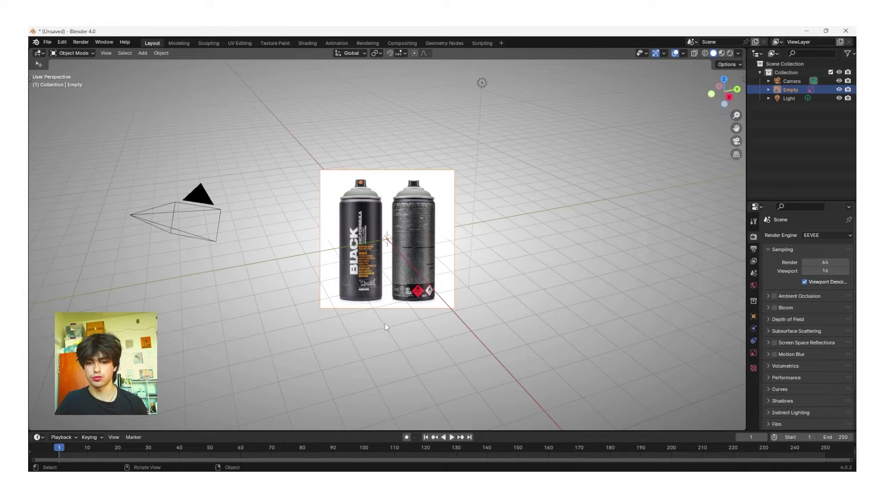
Undo the last change, clear the reference image's rotation and reselect it.
key("ctrl+z")
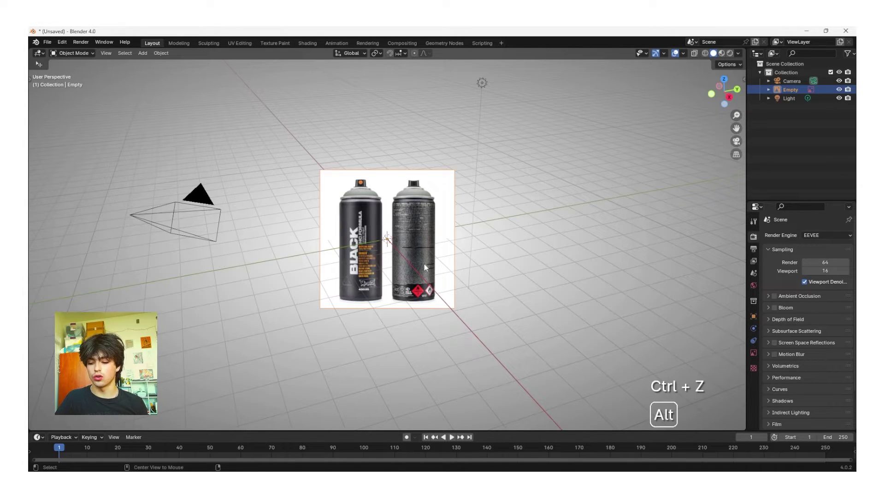
key("alt+r")
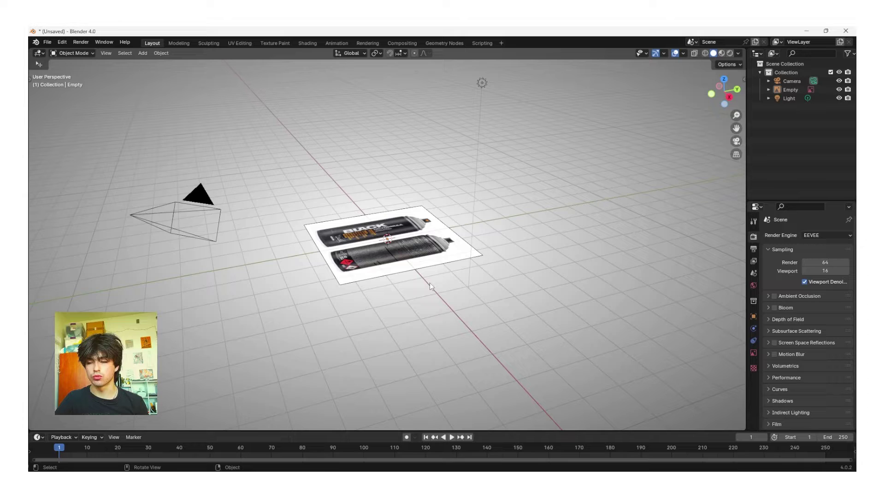
key("Escape")
left_click(395, 352)
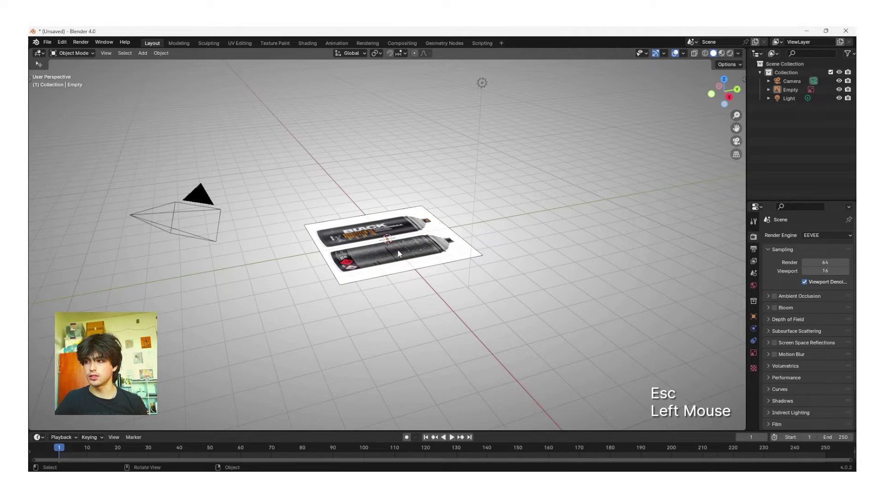
left_click(401, 252)
Rotate the reference image 90 degrees around the X axis so it stands upright.
key("r")
key("x")
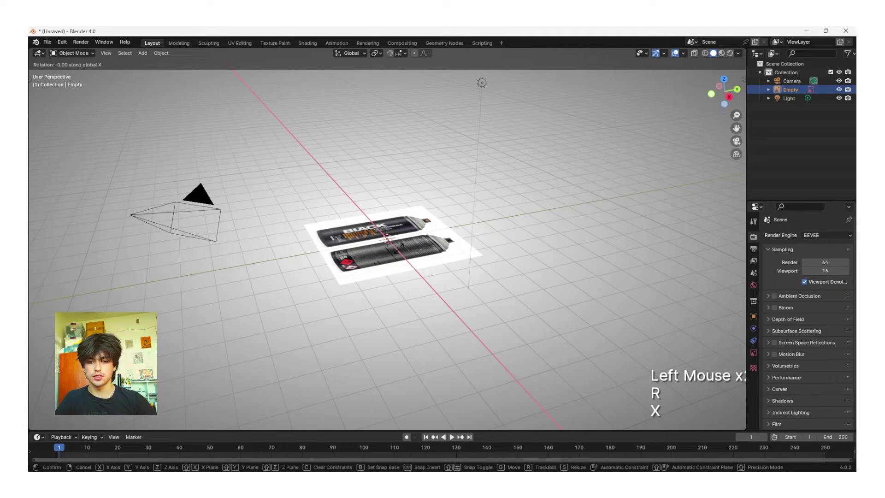
key("KP_9")
key("KP_0")
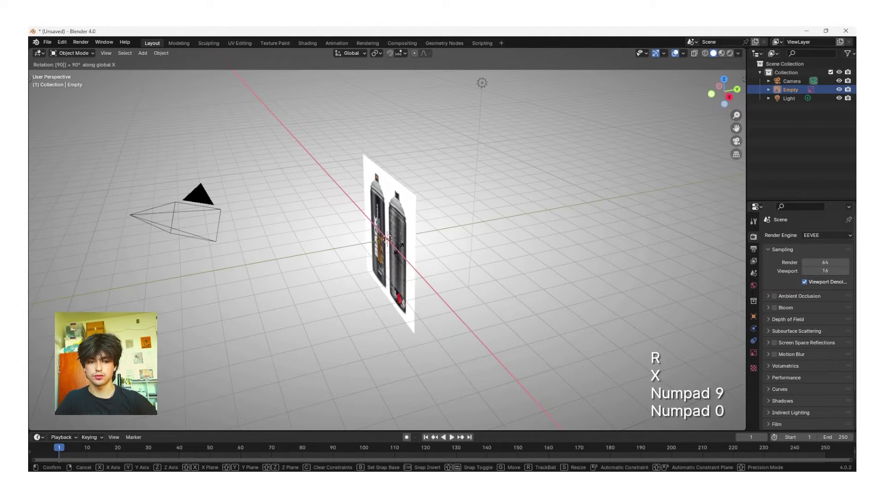
key("Return")
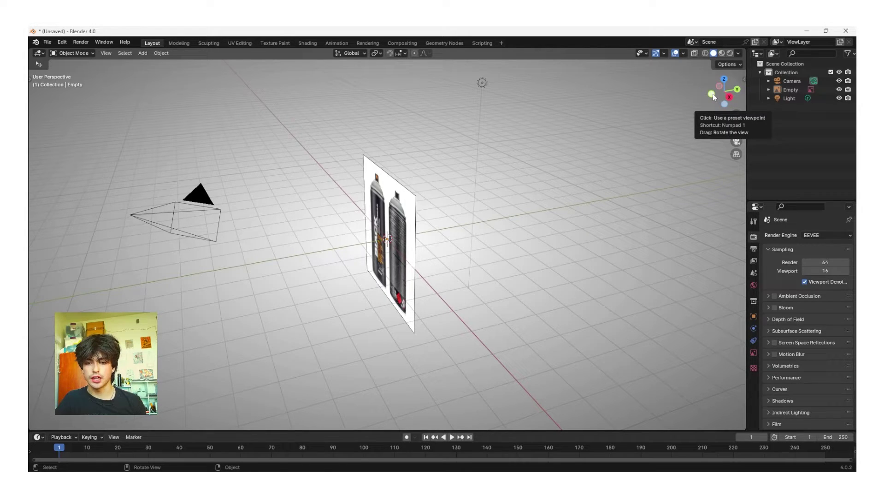
From the front view, add a cylinder mesh and scale it down over the reference image.
left_click(534, 254)
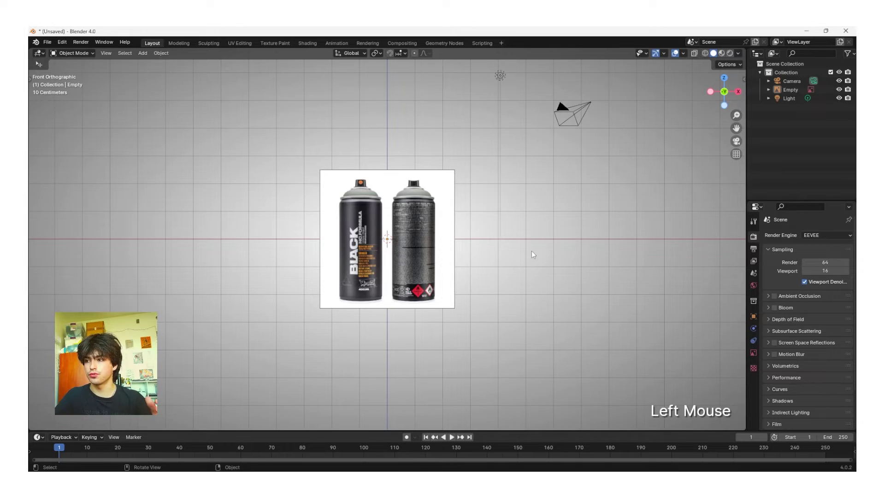
scroll("up", 3)
key("shift+a")
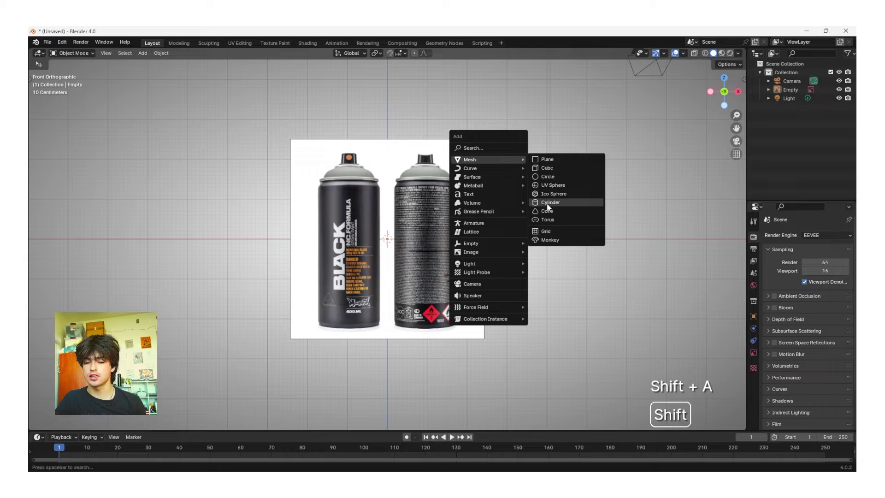
key("shift+a")
key("shift+a")
key("shift+a")
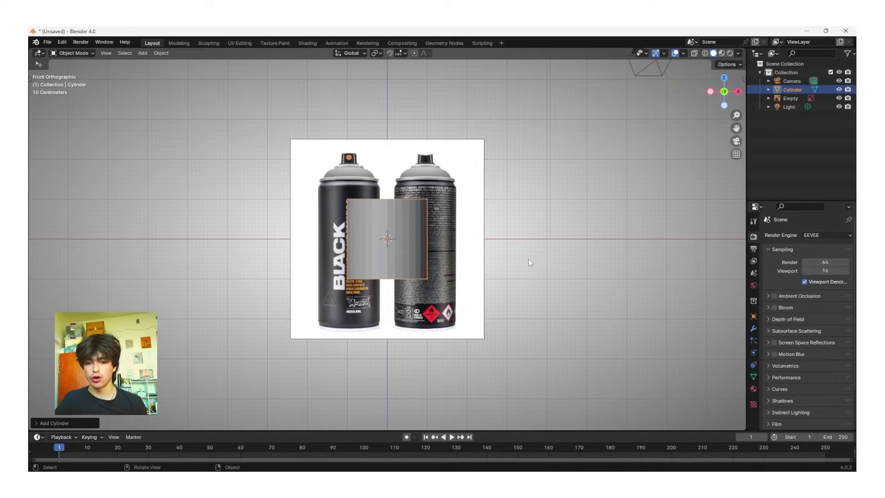
key("s")
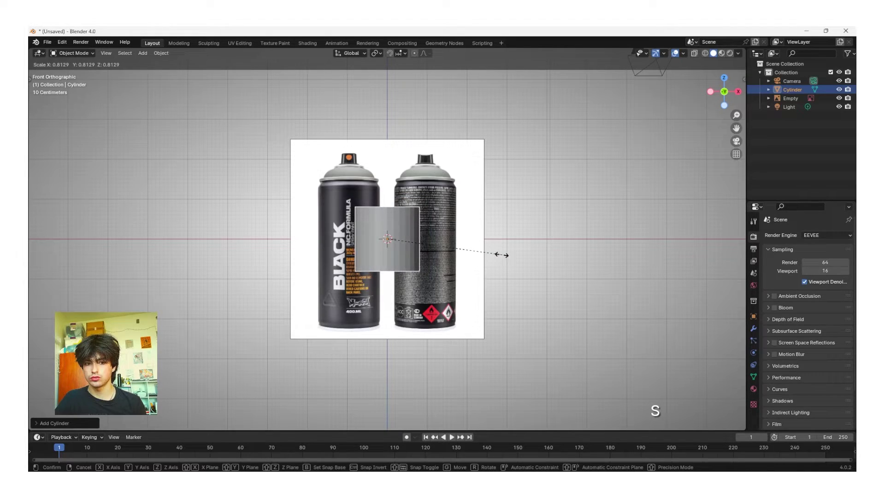
Slide the reference image along X to centre the left can on the cylinder, then select the cylinder.
left_click(435, 234)
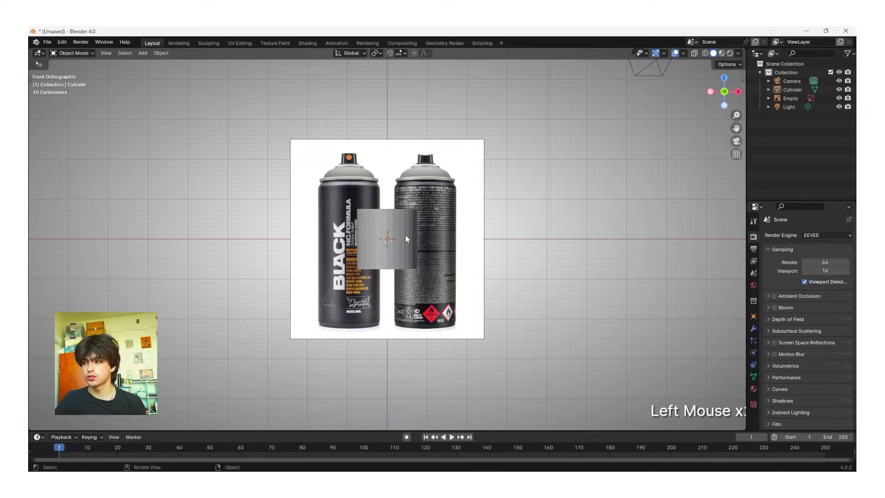
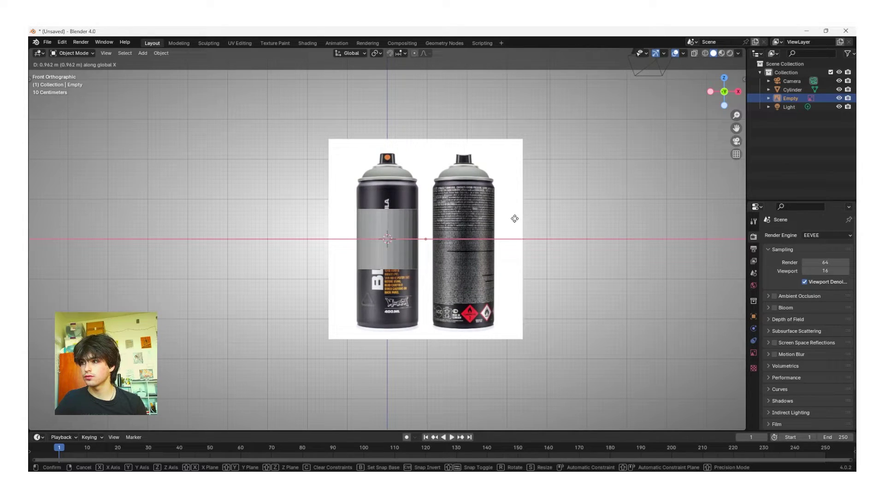
left_click(517, 218)
left_click(485, 262)
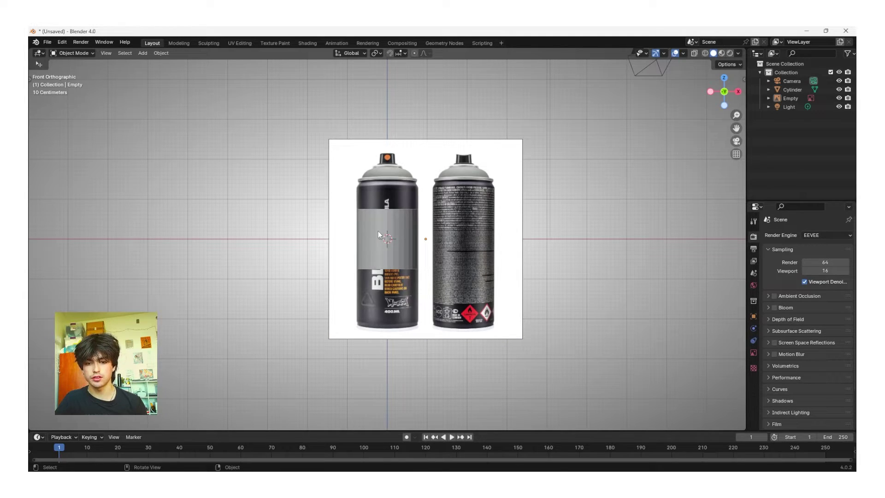
left_click(381, 235)
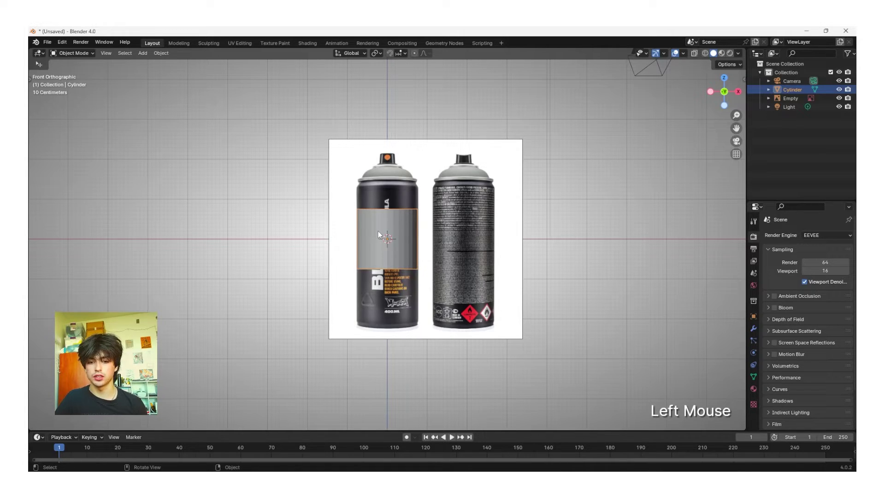
Scale the cylinder along Z to the height of the can's body.
key("s")
key("z")
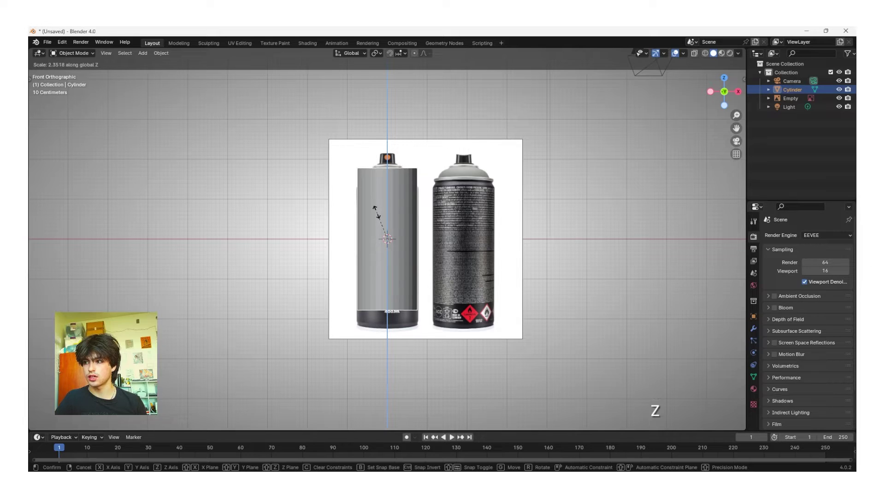
left_click(379, 215)
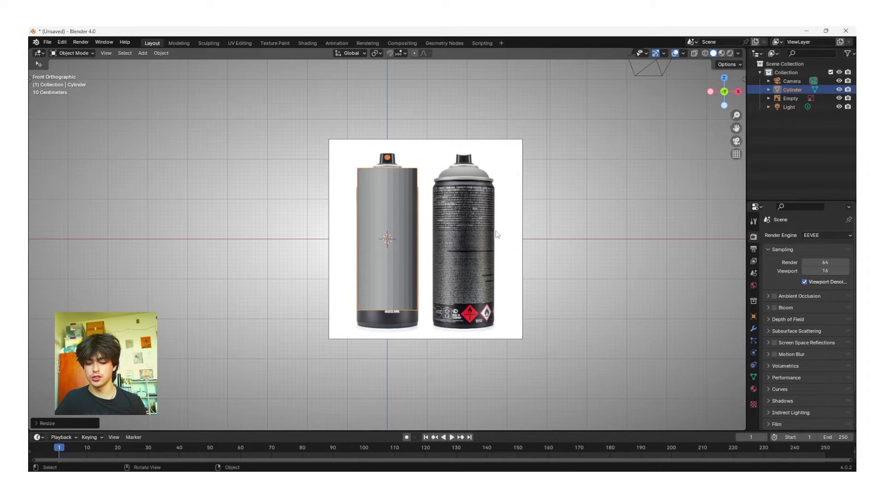
Move the reference image up along Z so its bottom matches the cylinder.
left_click(497, 232)
key("g")
key("z")
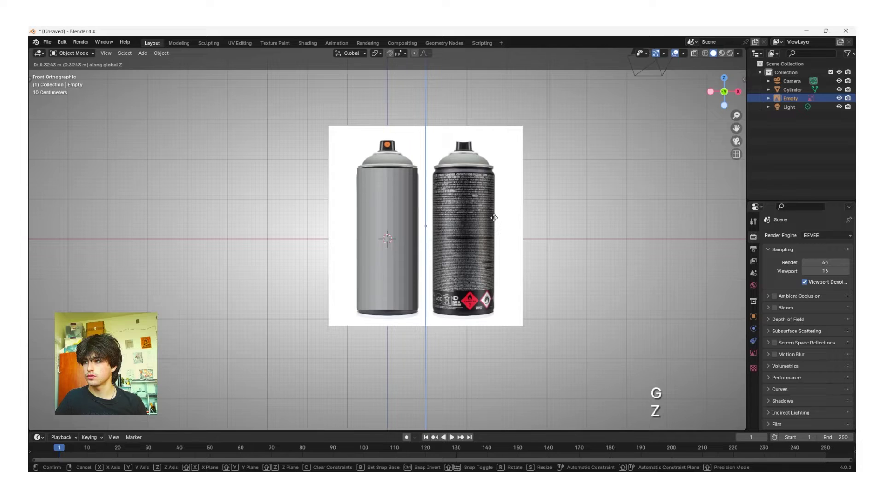
double_click(563, 209)
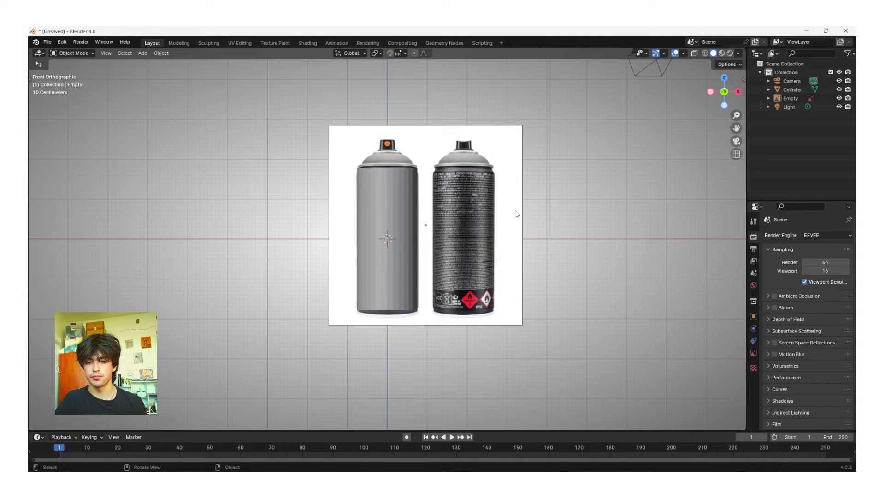
Select the cylinder and enter Edit Mode with face selection active.
middle_click(531, 231)
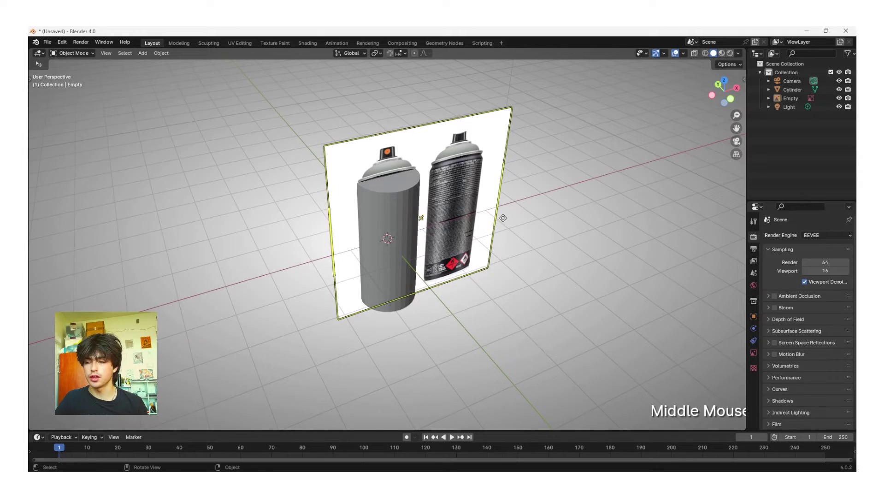
left_click(403, 211)
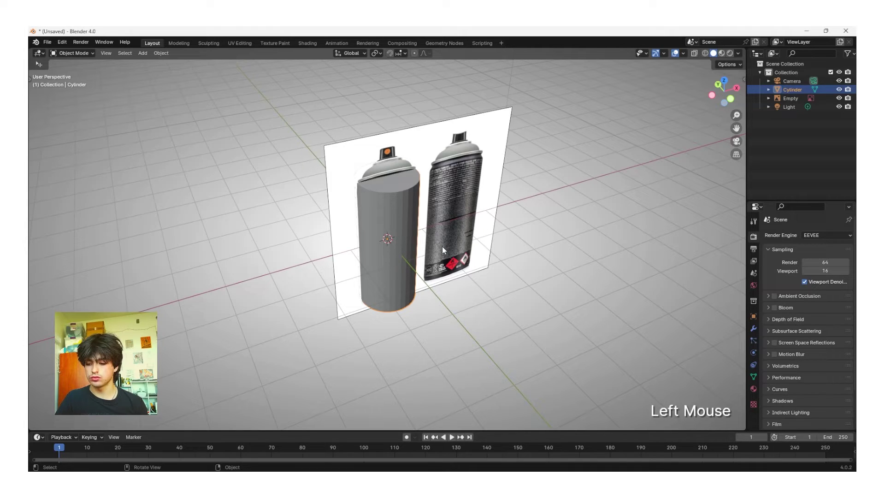
key("Tab")
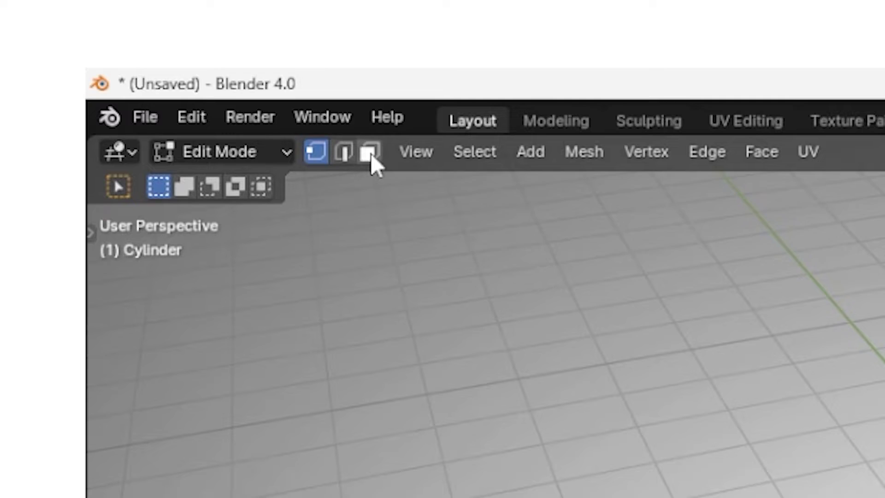
left_click(380, 165)
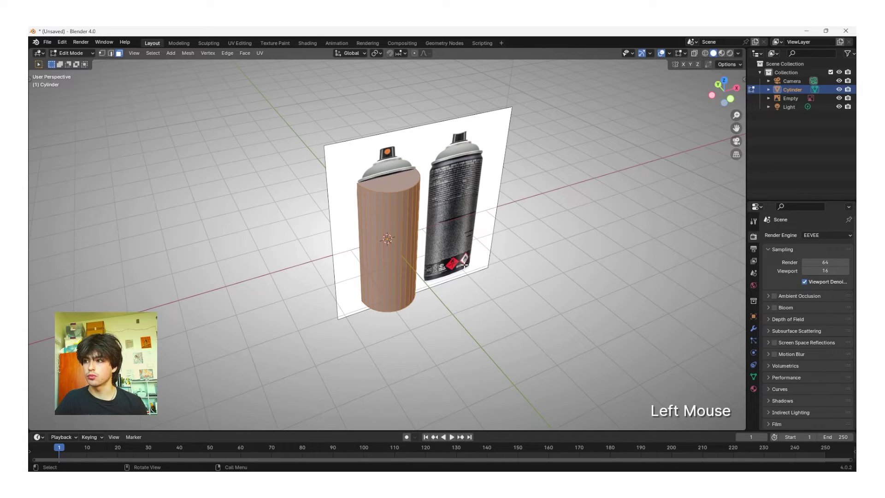
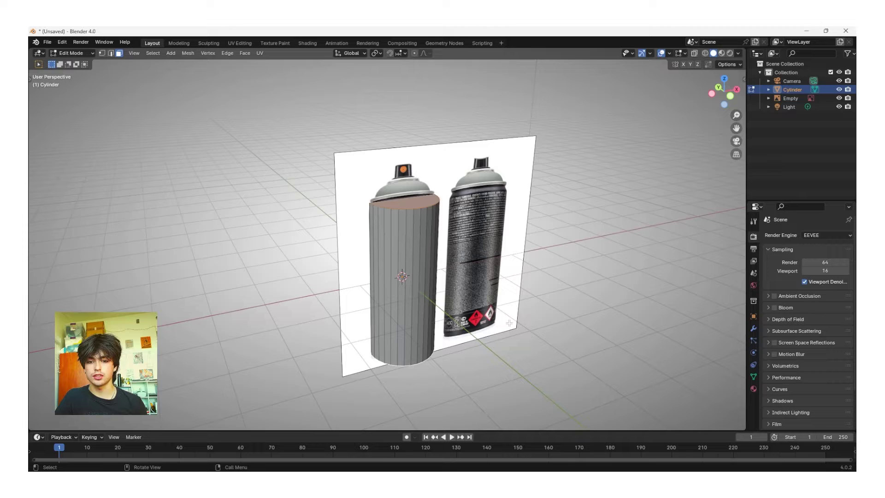
Extrude the cylinder's top face and resize it vertically to start the can's shoulder.
key("e")
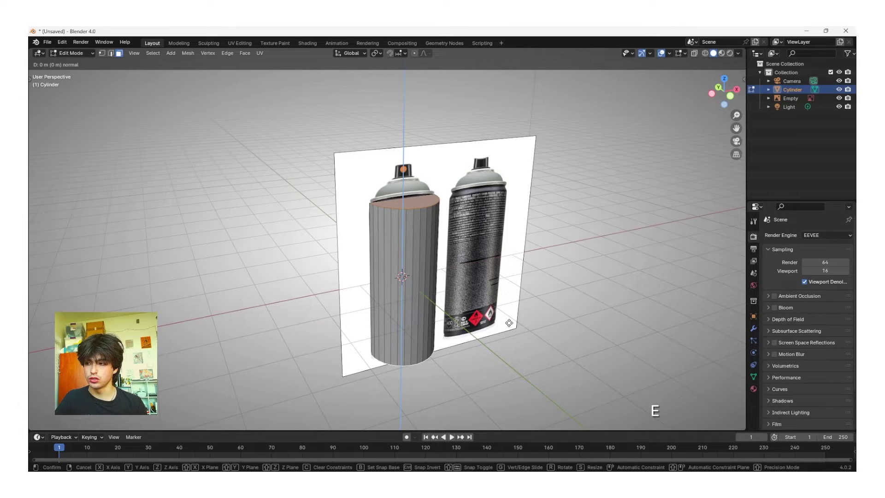
key("s")
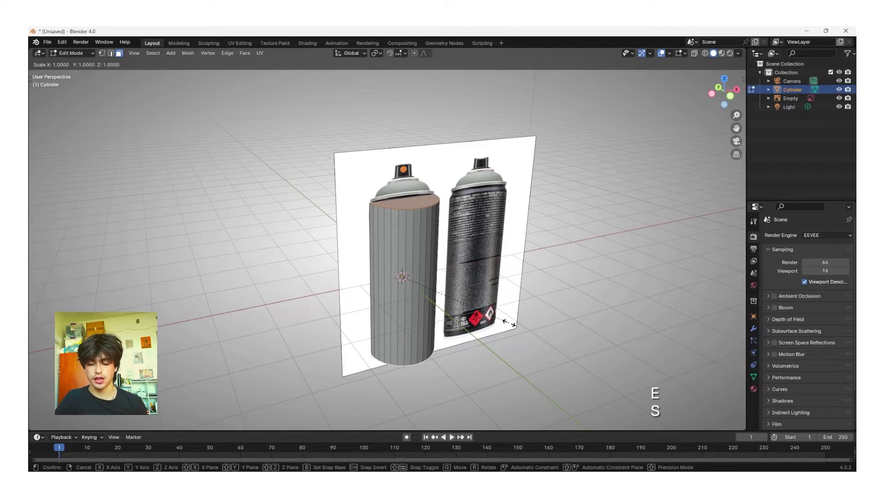
key("z")
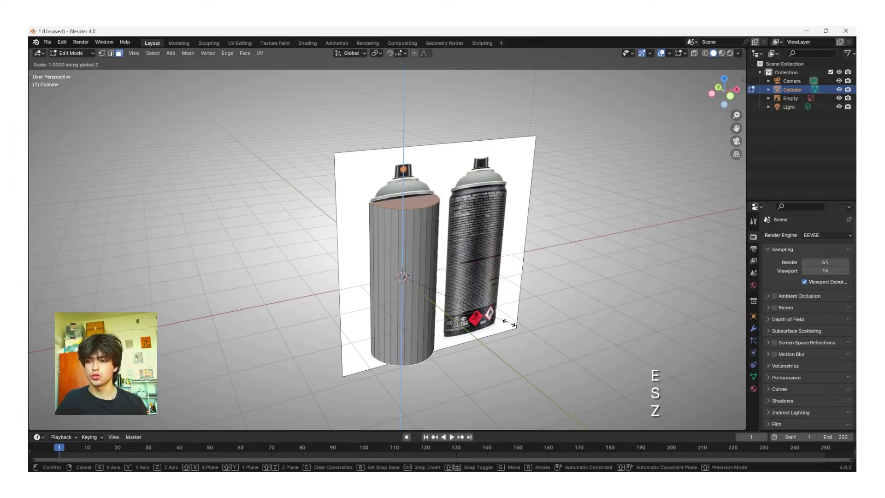
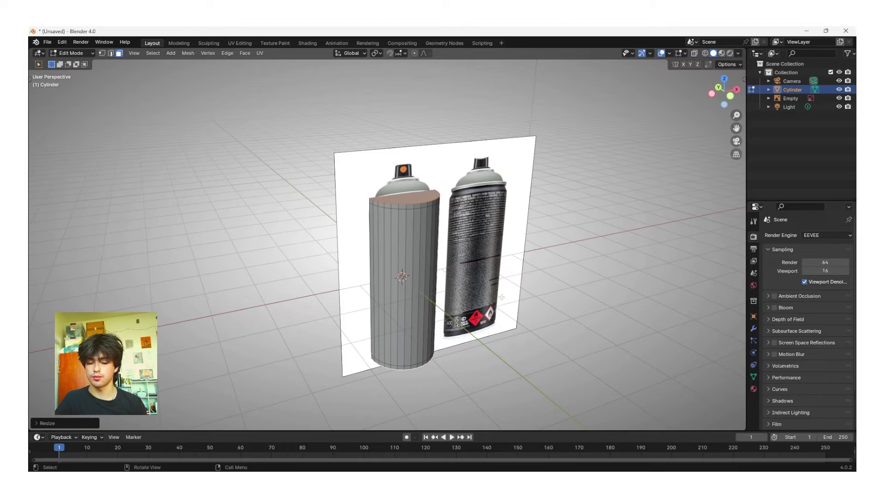
key("s")
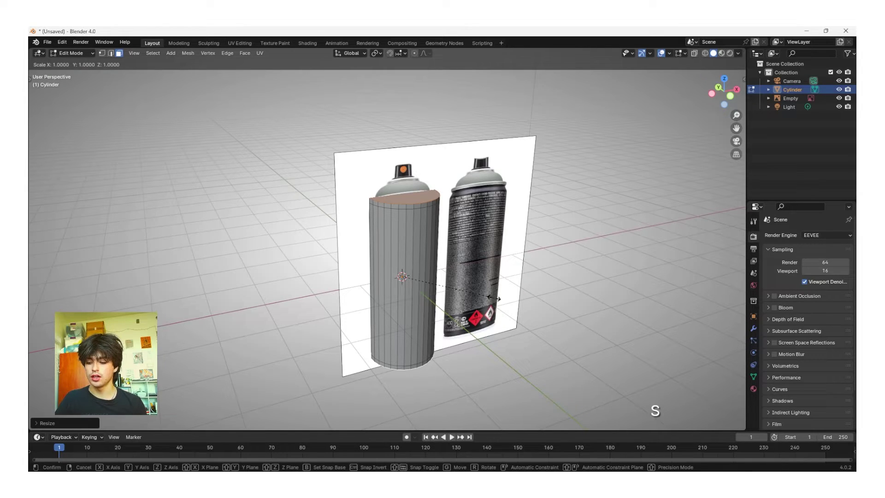
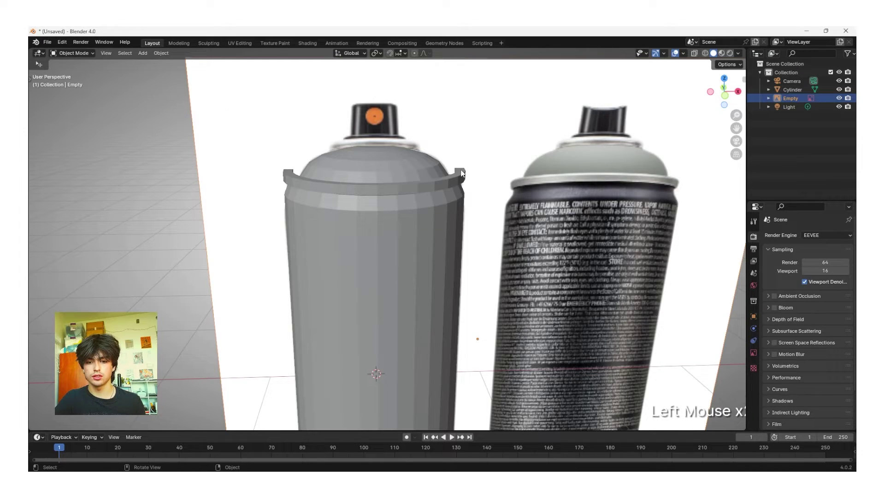
Move the reference image vertically to match the model, then select the dome faces for editing.
key("g")
key("z")
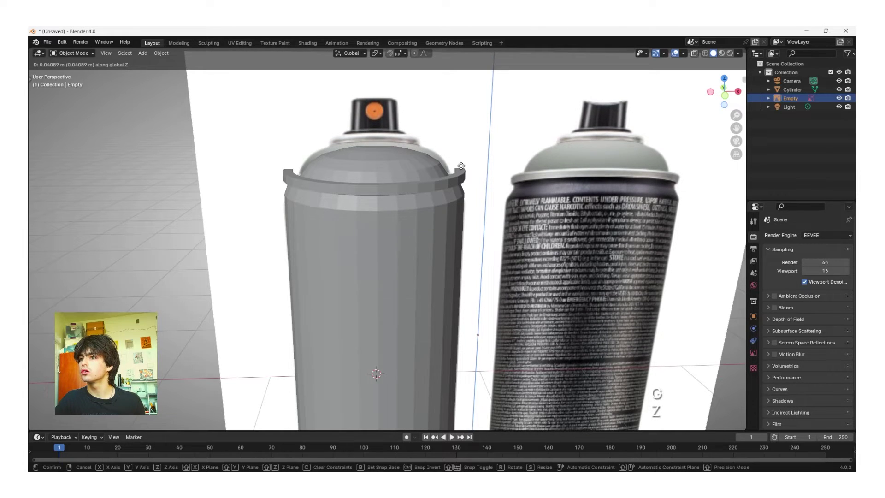
left_click(464, 169)
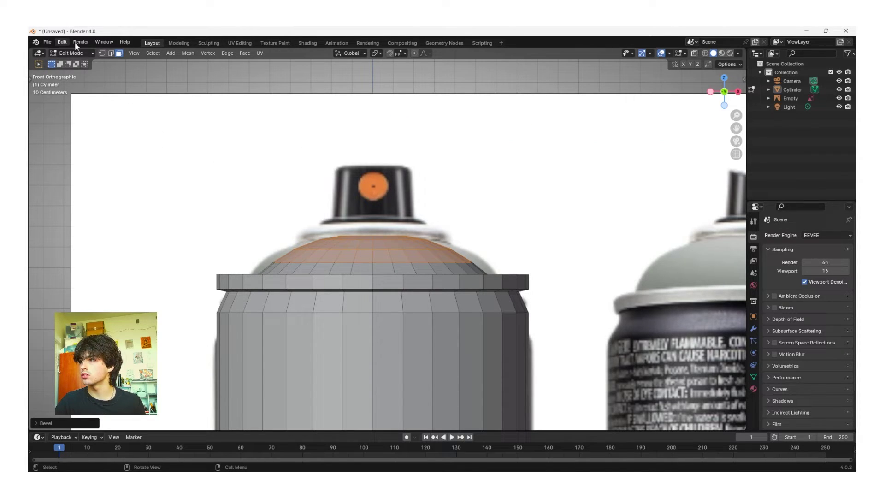
left_click(115, 58)
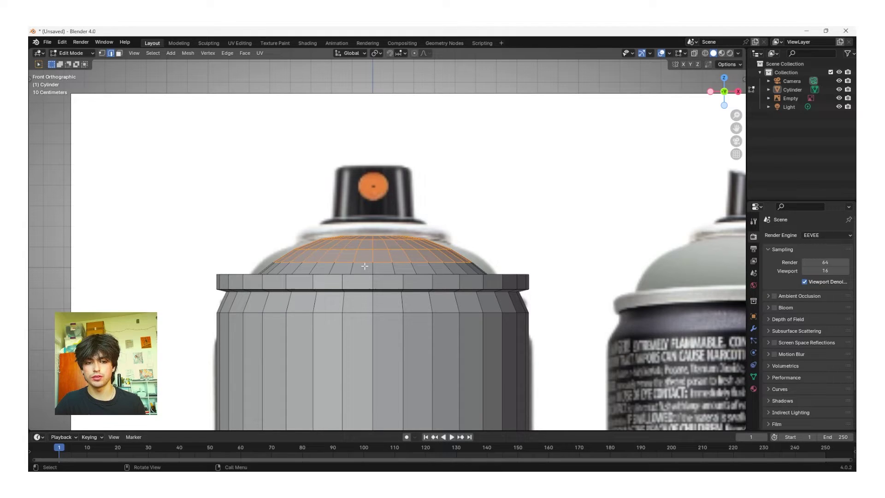
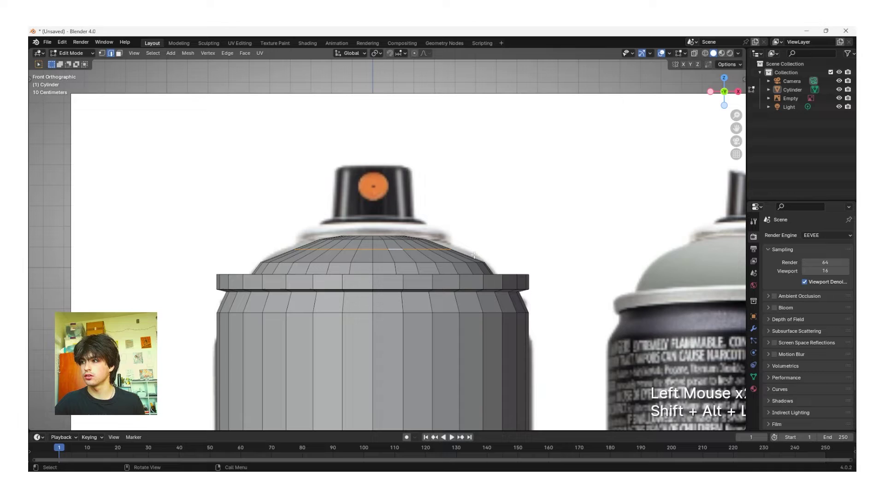
Scale each dome edge loop outward in turn to round the can's top into a smooth dome.
key("s")
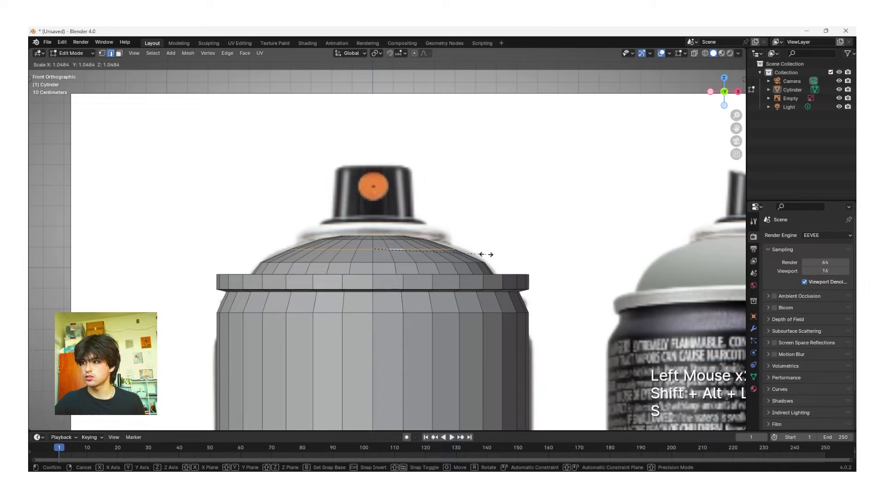
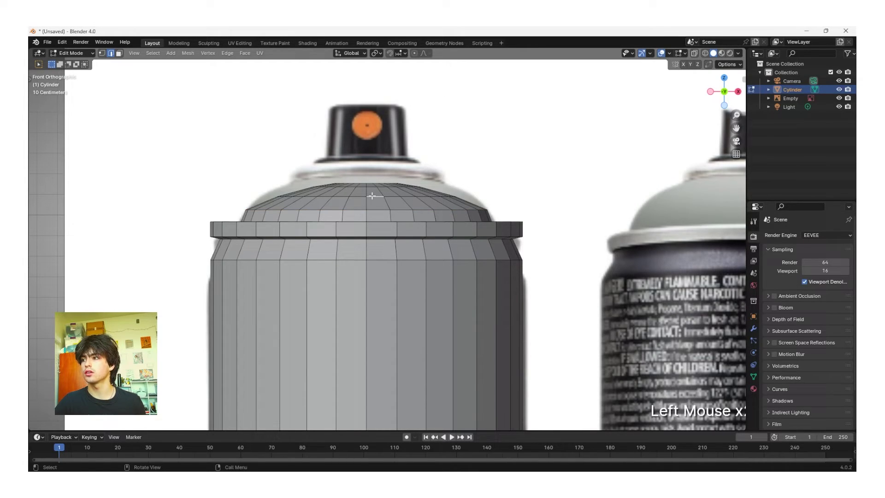
key("shift+alt+l")
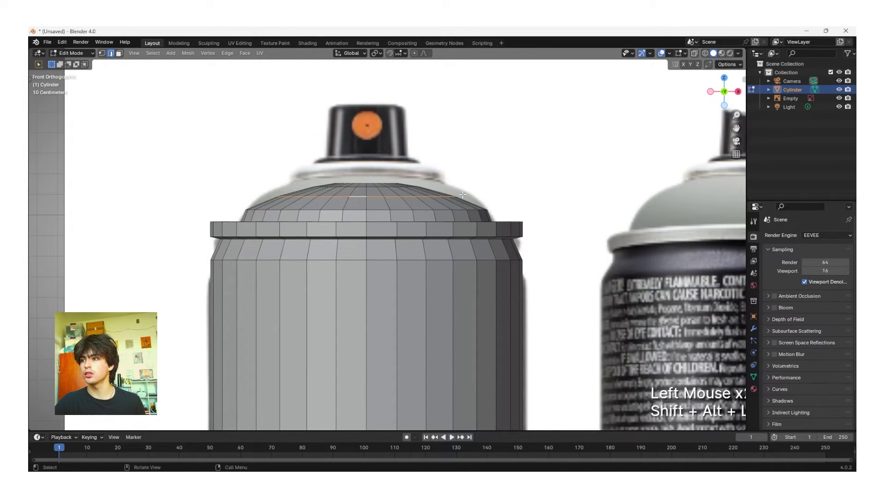
key("s")
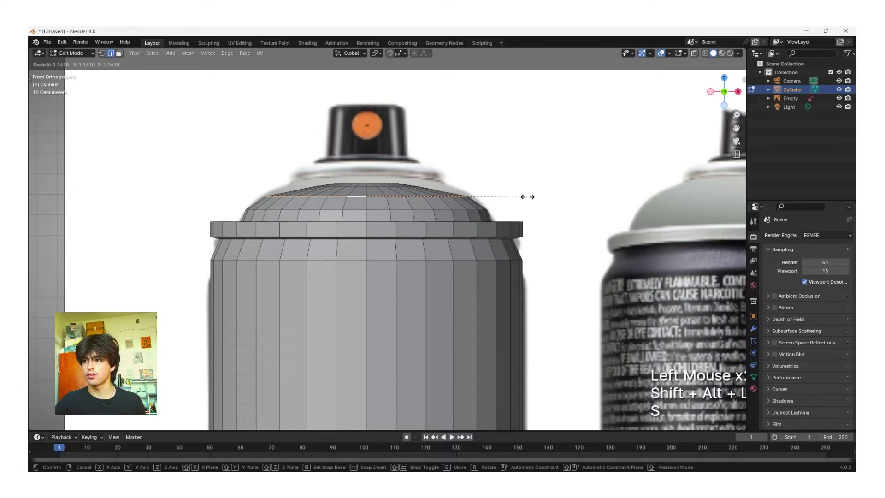
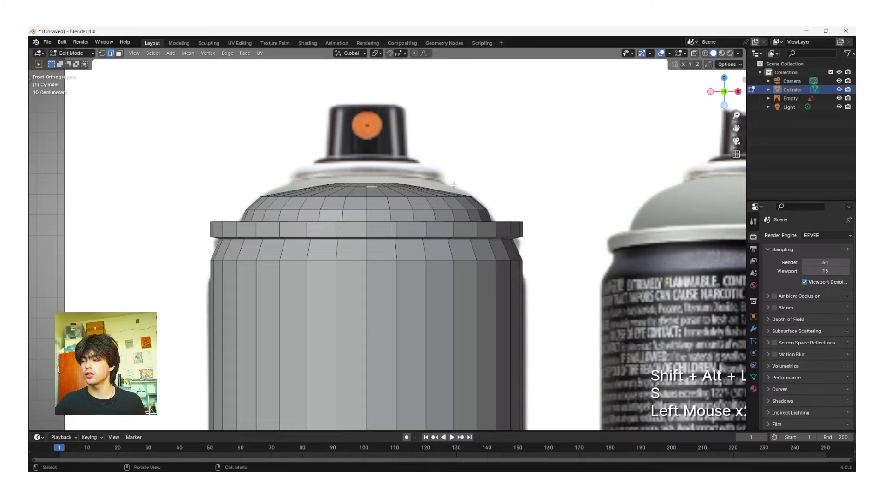
key("shift+alt+l")
key("s")
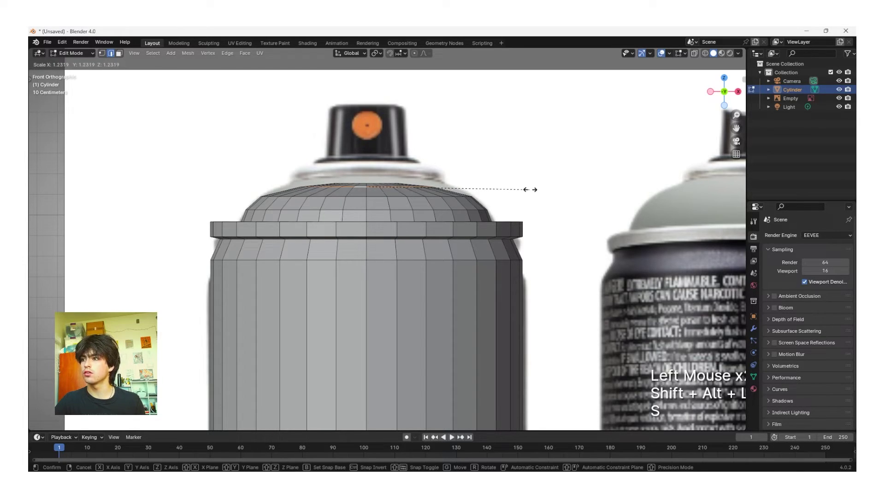
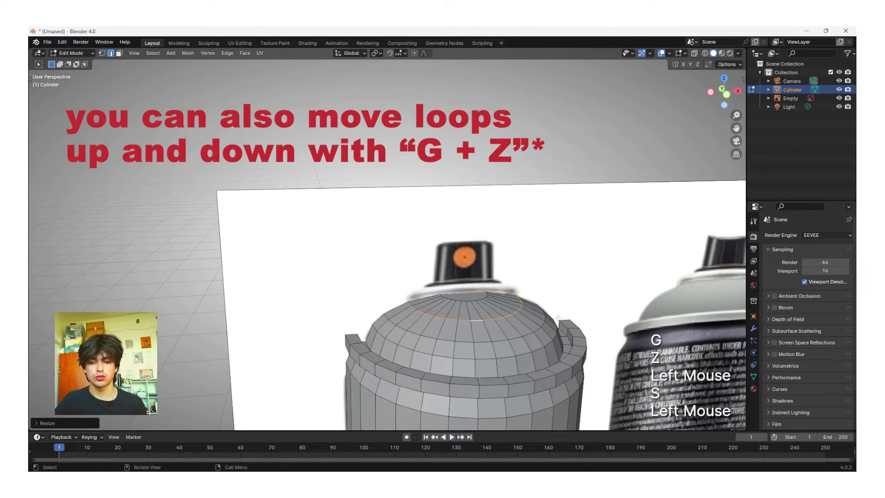
In face select, enlarge the flat circular face at the top of the dome.
key("Tab")
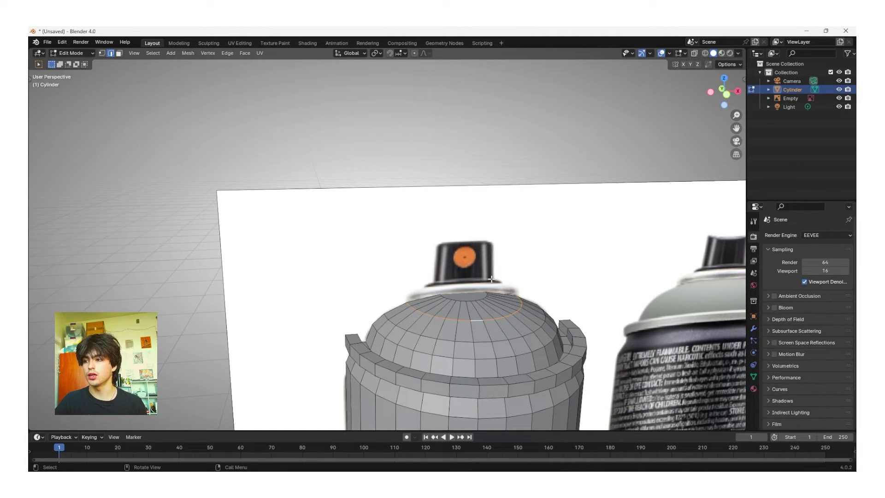
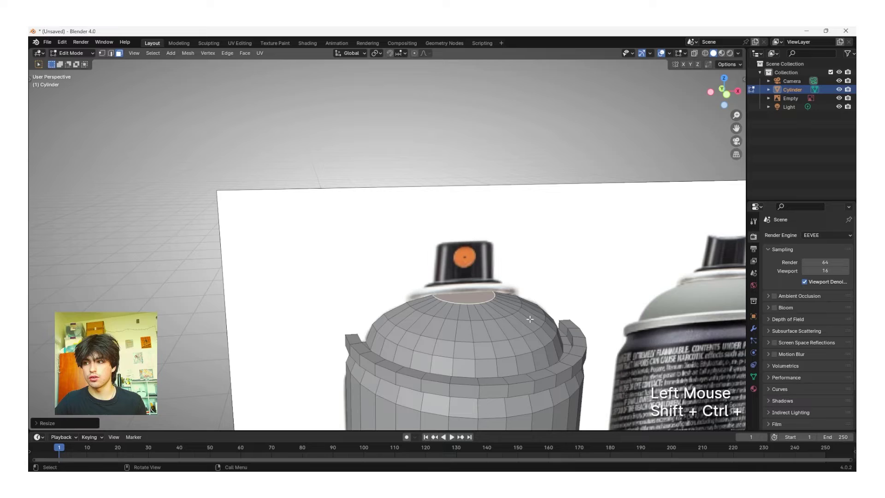
key("ctrl+shift+s")
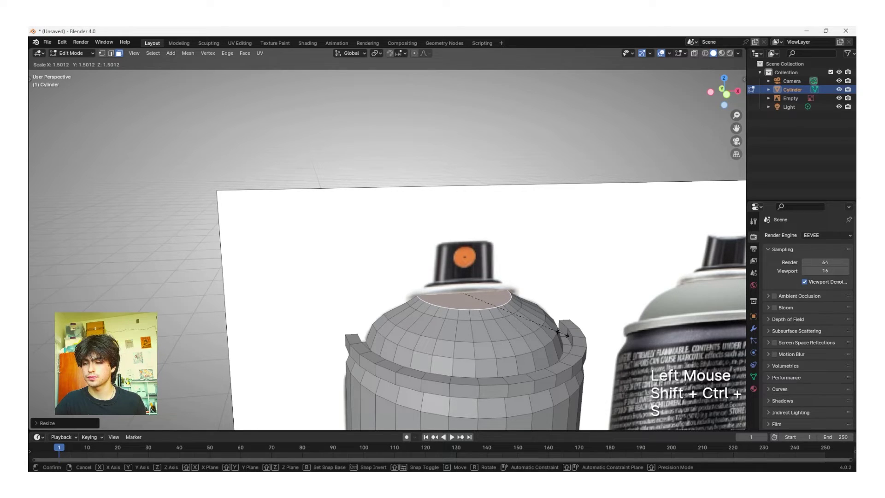
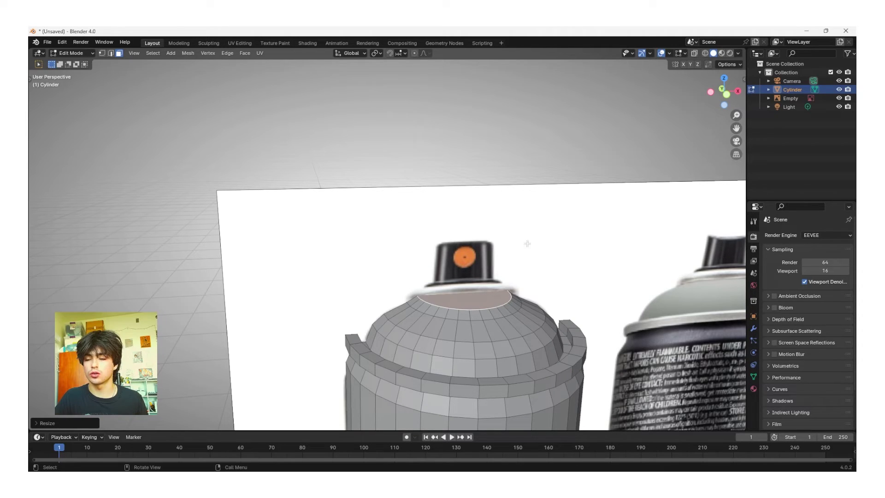
left_click(68, 45)
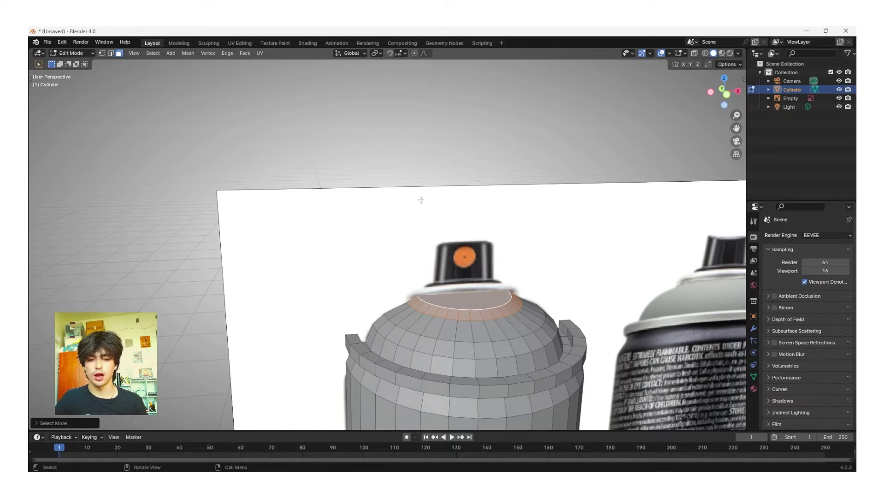
Flatten the dome's top faces to one level by scaling them to 0 on Z.
key("s")
key("z")
key("KP_0")
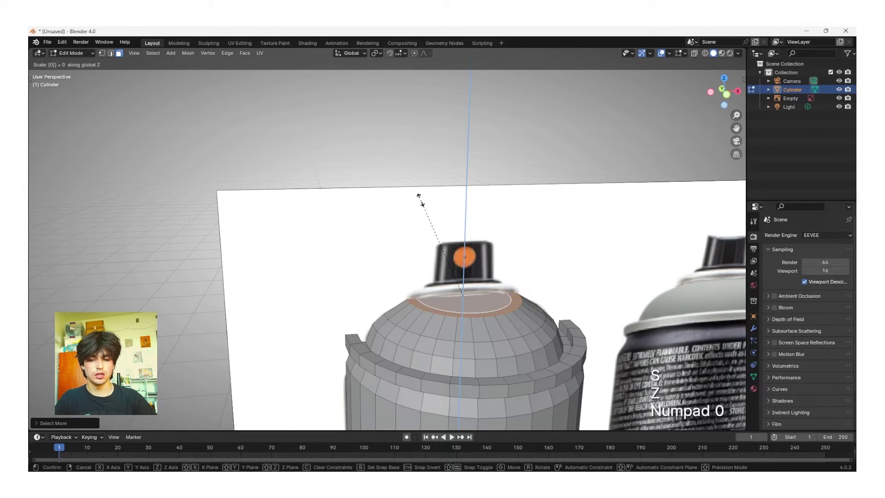
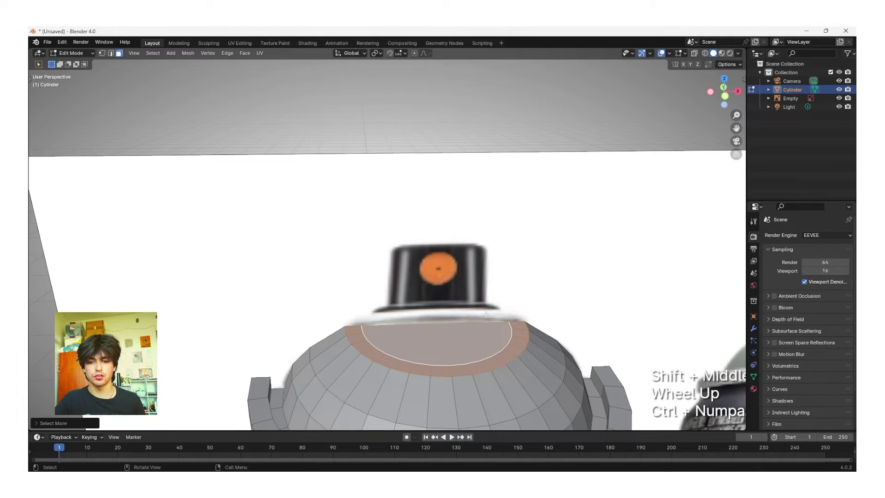
Extrude the flat top into a raised step and inset its face as the nozzle base.
key("e")
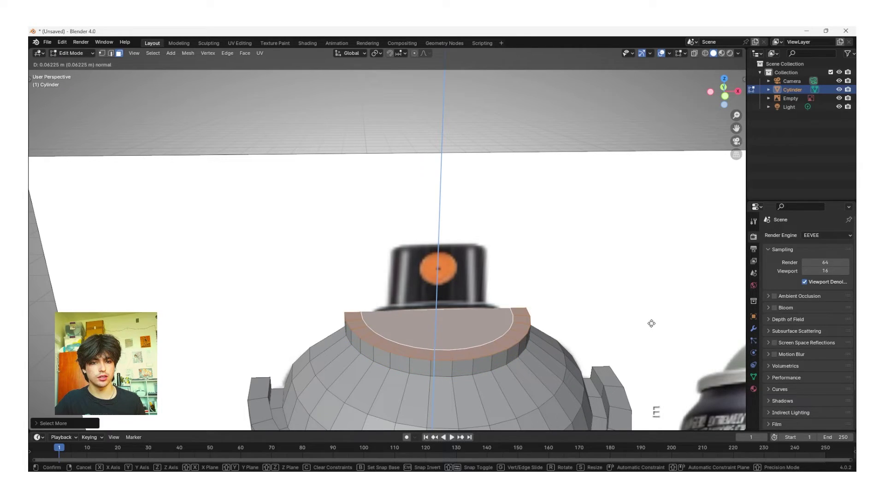
left_click(654, 323)
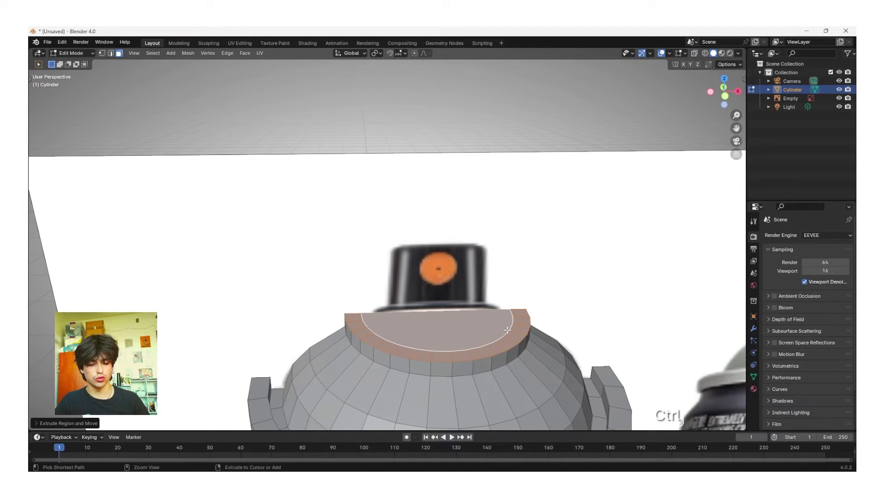
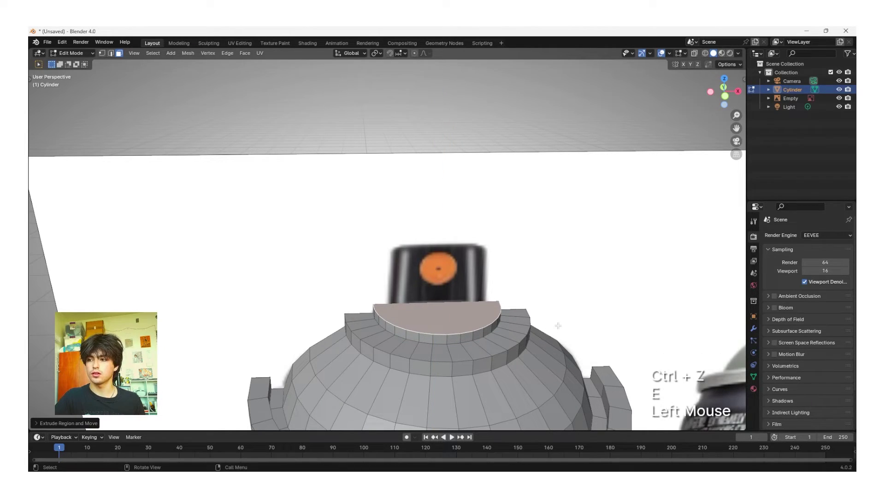
key("i")
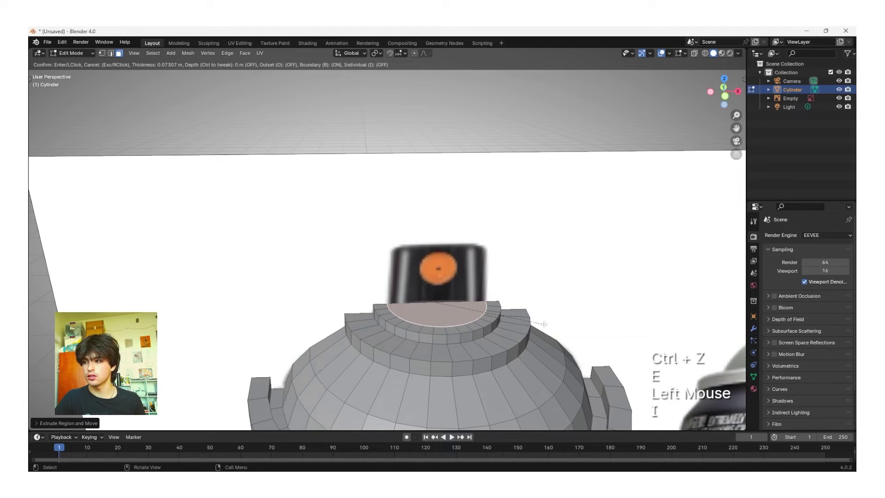
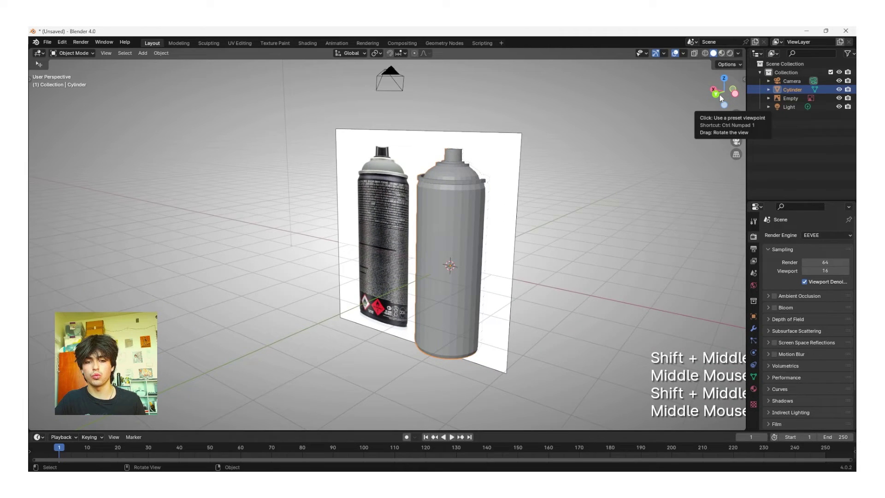
Switch to a straight side view, zoom onto the nozzle and enter Edit Mode.
left_click(722, 99)
scroll("up", 3)
middle_click(386, 146)
scroll("up", 3)
key("Tab")
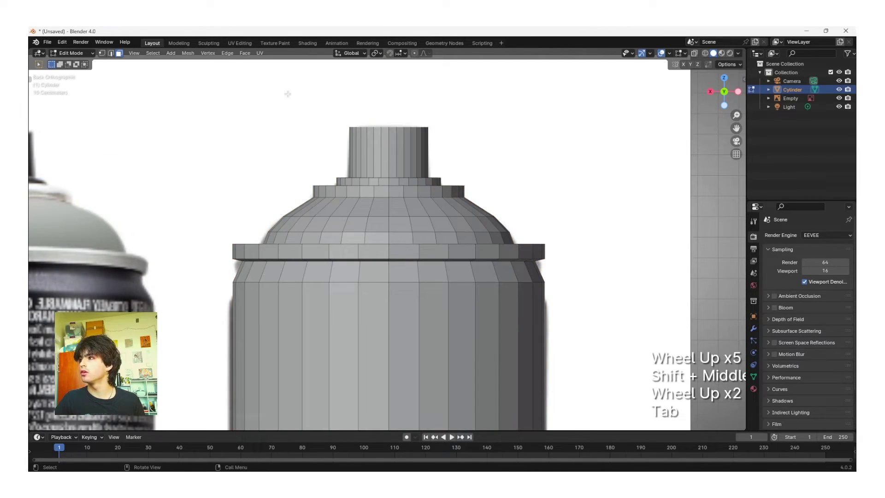
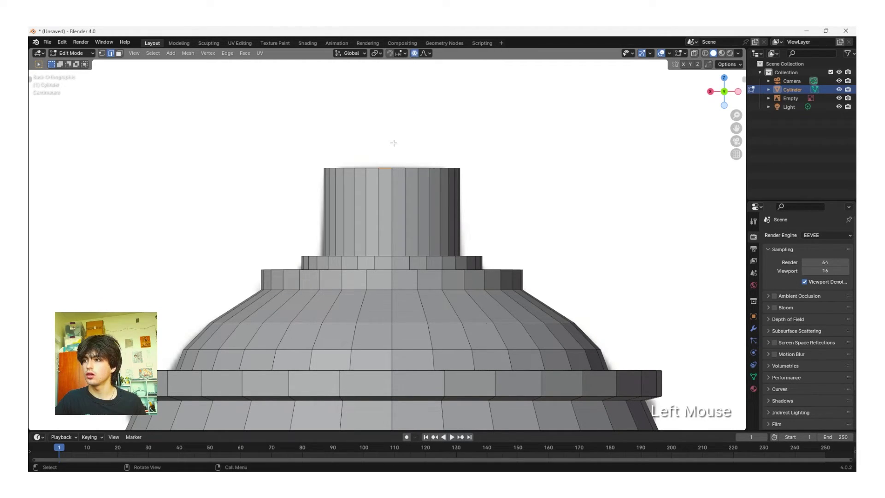
Move the nozzle's top centre down along Z with proportional falloff to form a curved dip.
key("g")
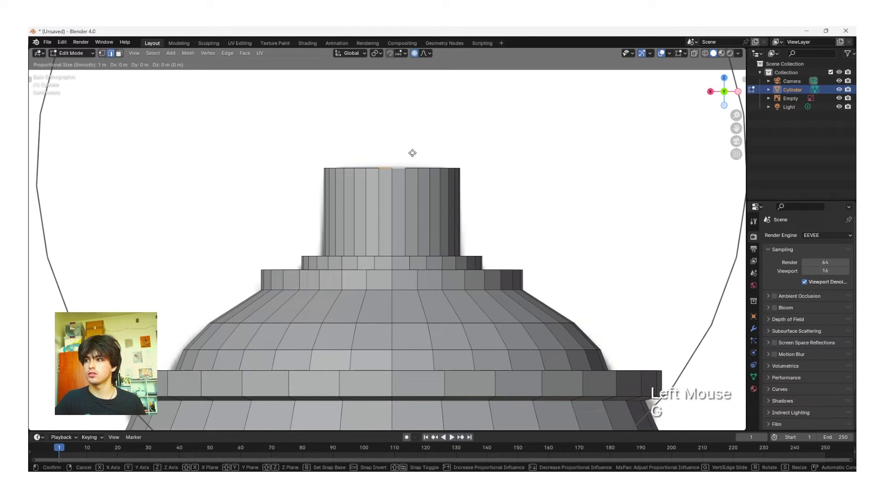
key("z")
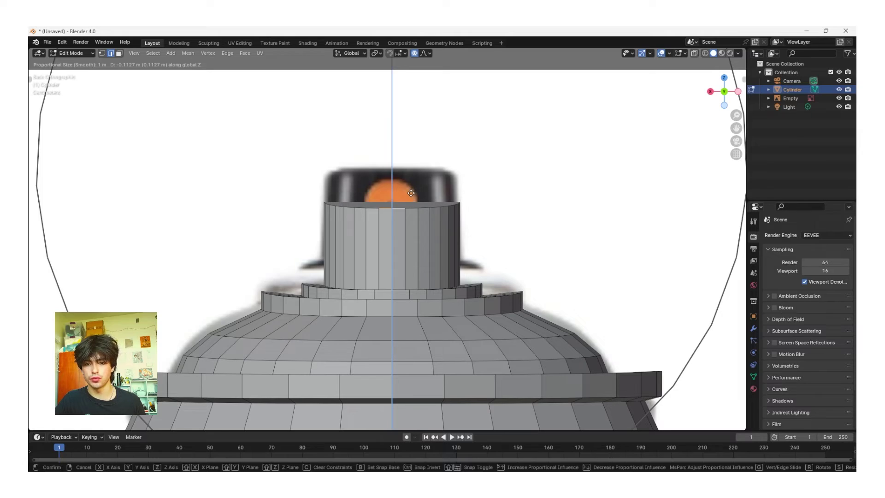
scroll("up", 3)
scroll("up", 3)
scroll("up", 3)
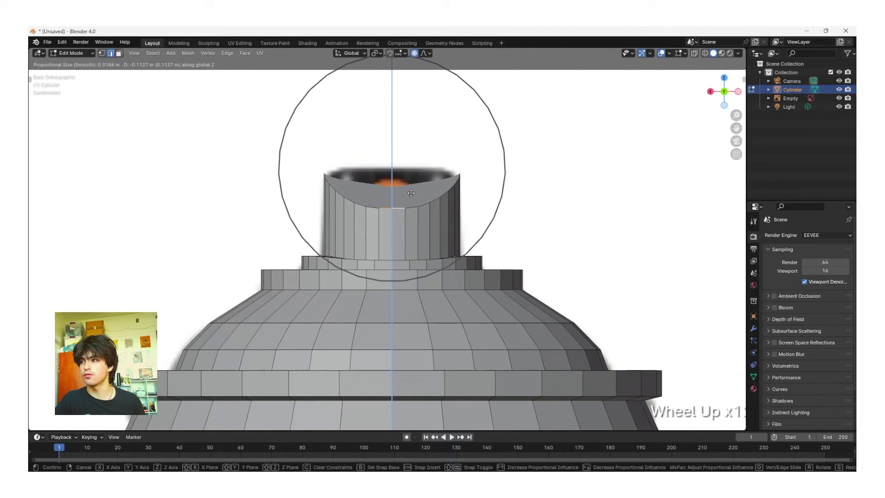
scroll("up", 3)
scroll("up", 3)
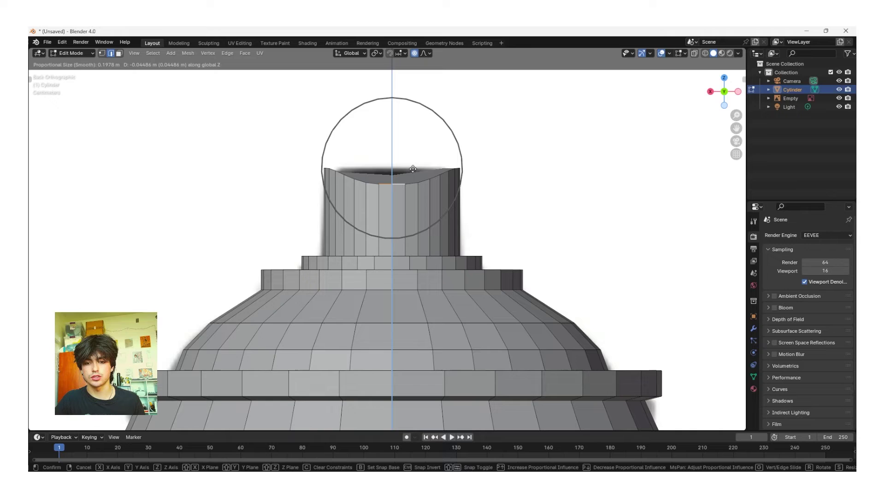
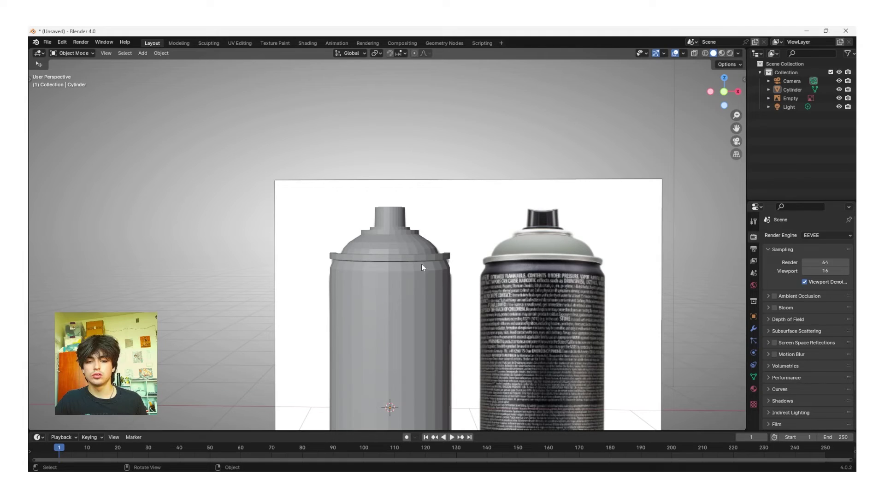
Orbit under the can, select its bottom face in Edit Mode and inset it to leave a base rim.
middle_click(431, 345)
middle_click(441, 282)
left_click(440, 281)
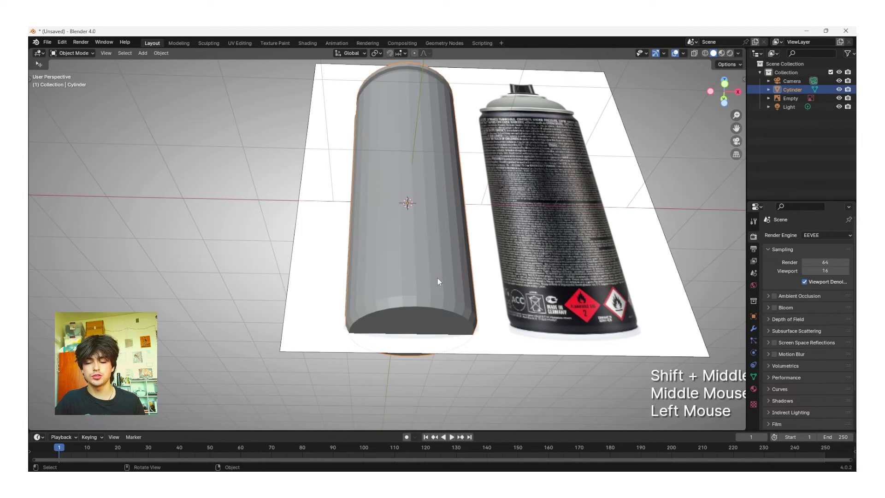
key("Tab")
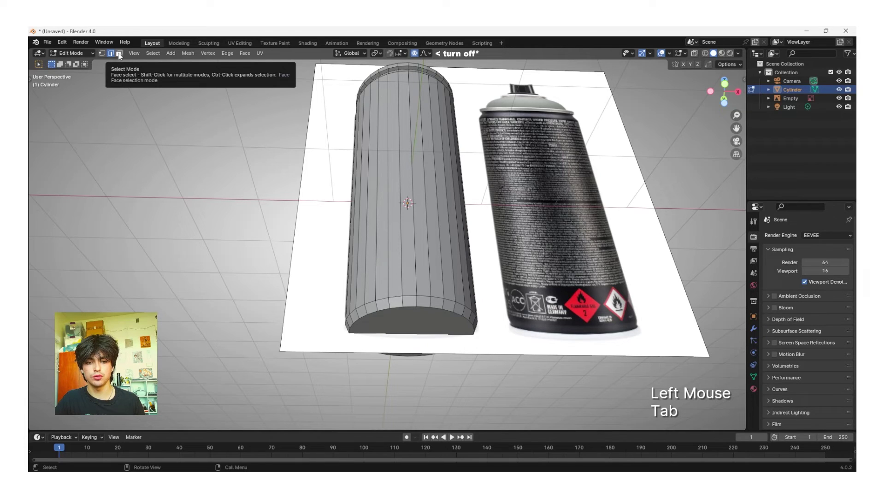
left_click(121, 57)
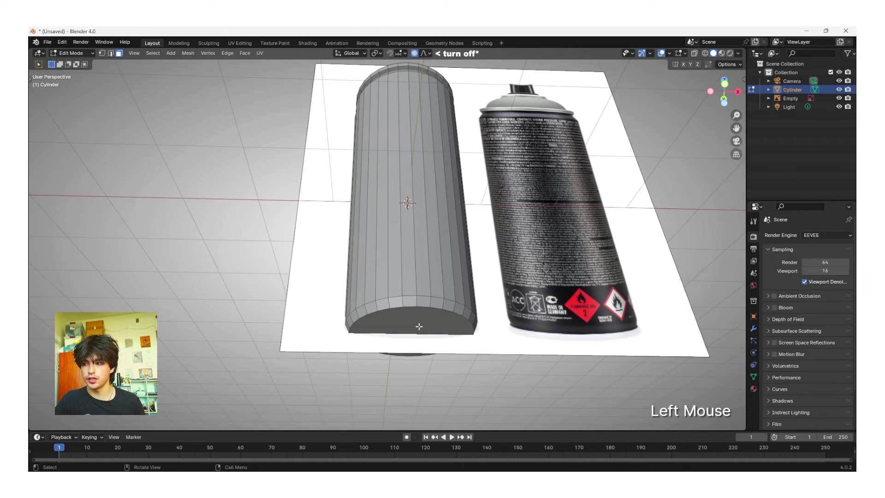
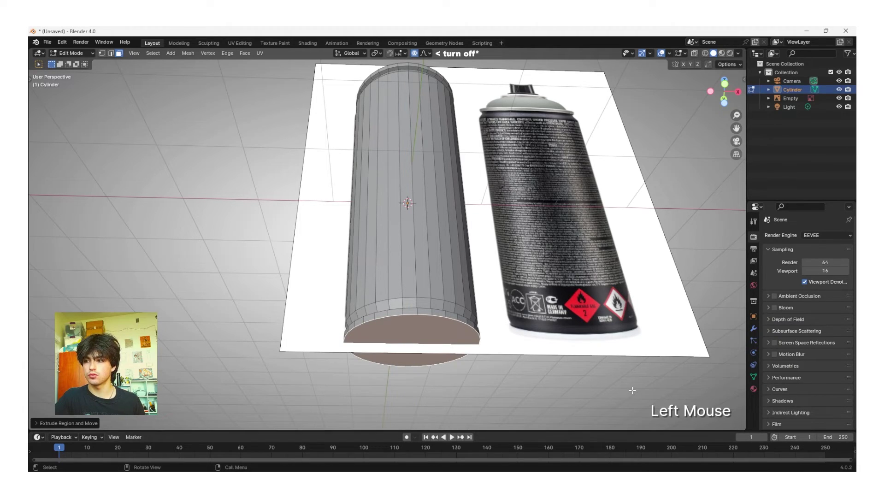
key("i")
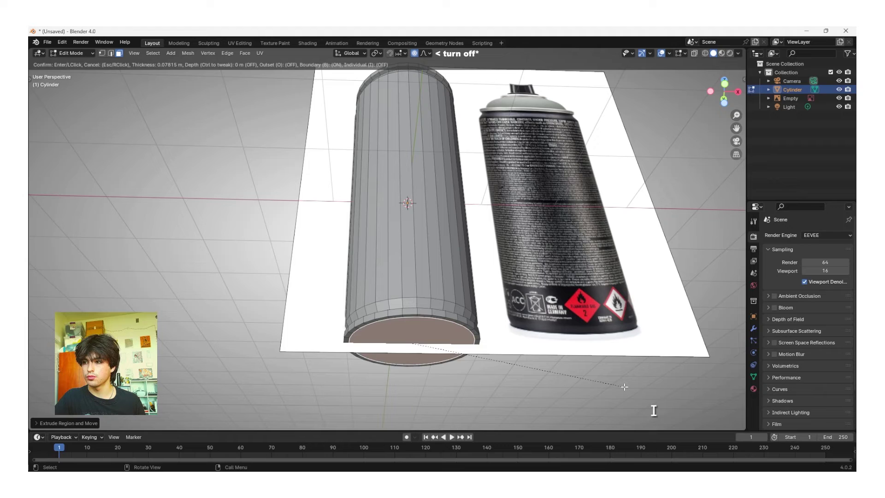
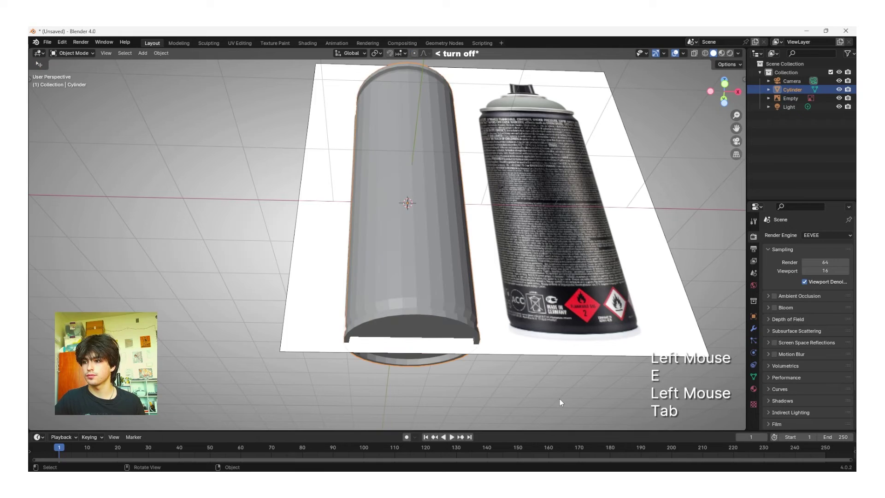
Study the reference nozzle with the can hidden, then add a new cylinder to the scene.
left_click(562, 402)
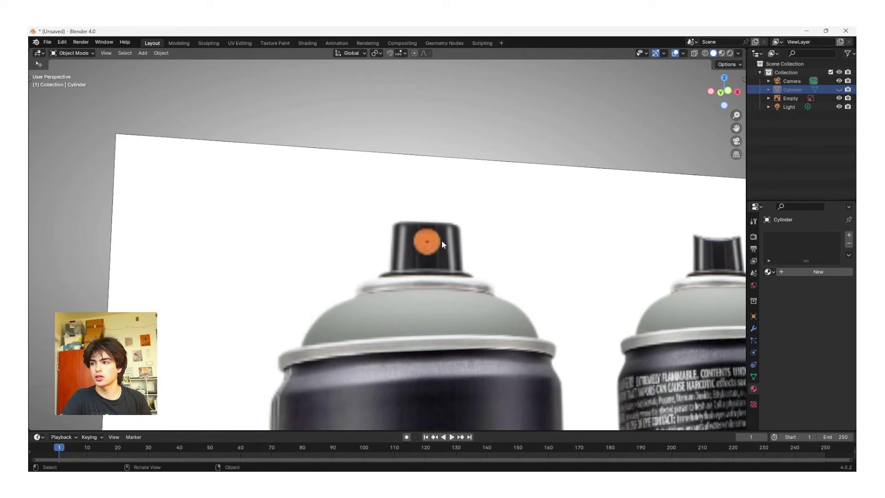
middle_click(515, 287)
scroll("down", 3)
key("shift+a")
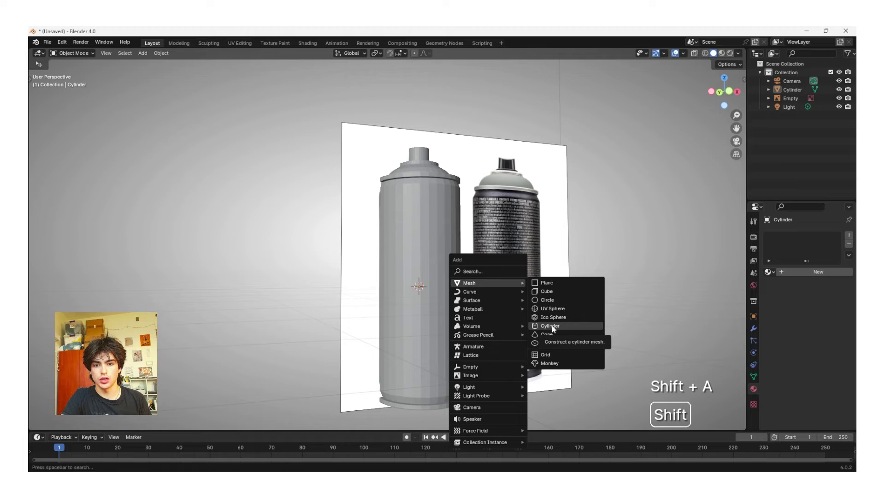
key("shift+a")
key("shift+a")
key("shift+a")
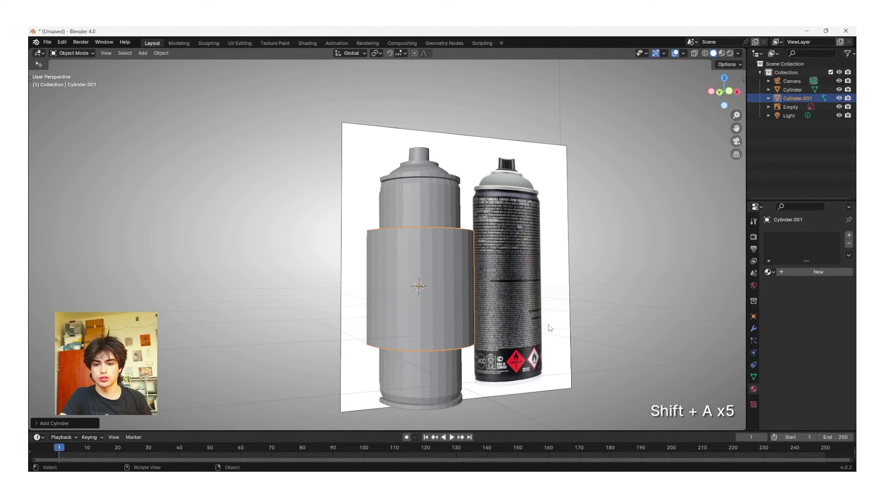
Rotate the cylinder 90 degrees about X and shrink it to a small disc.
key("r")
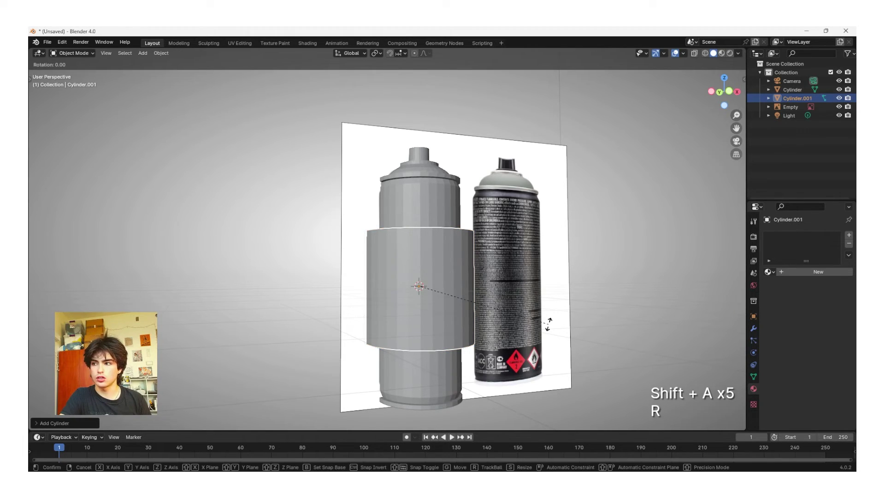
key("x")
key("KP_9")
key("KP_0")
key("Return")
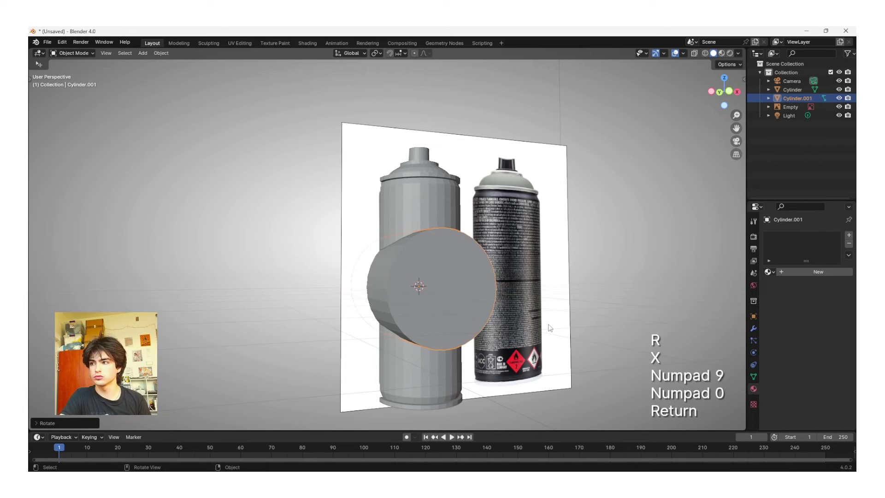
key("s")
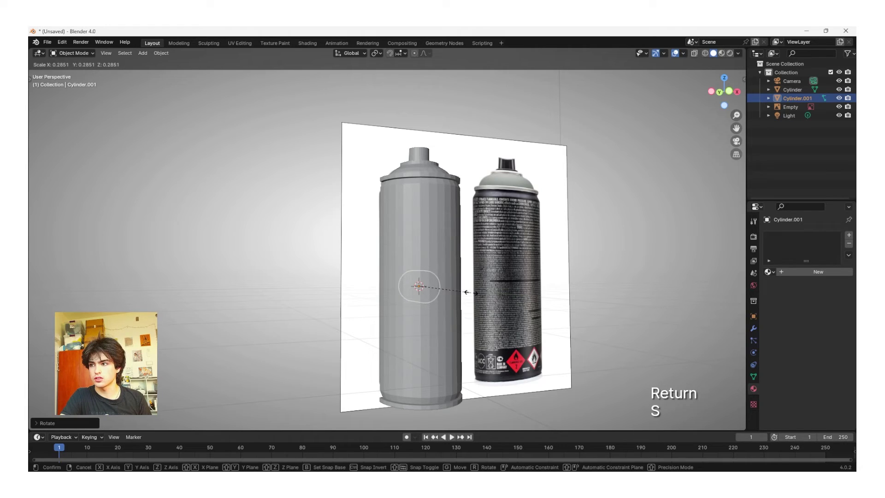
left_click(452, 292)
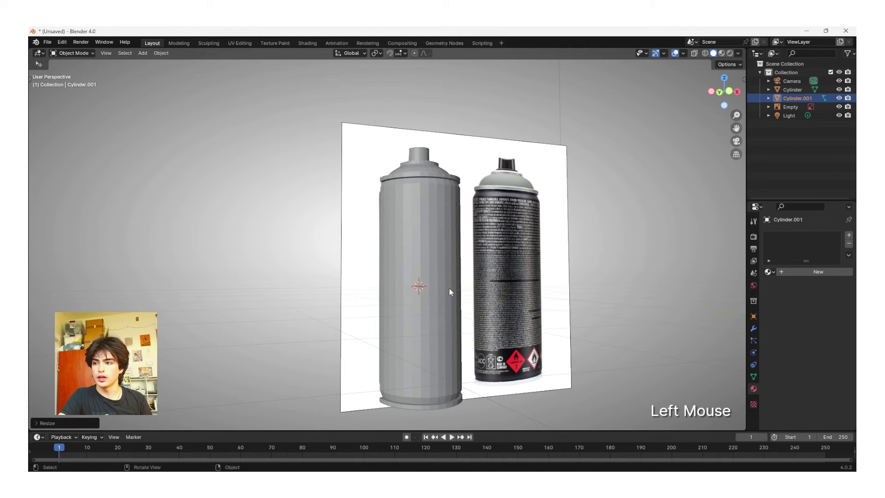
Move the disc along Y and Z to sit against the side of the nozzle.
key("g")
key("y")
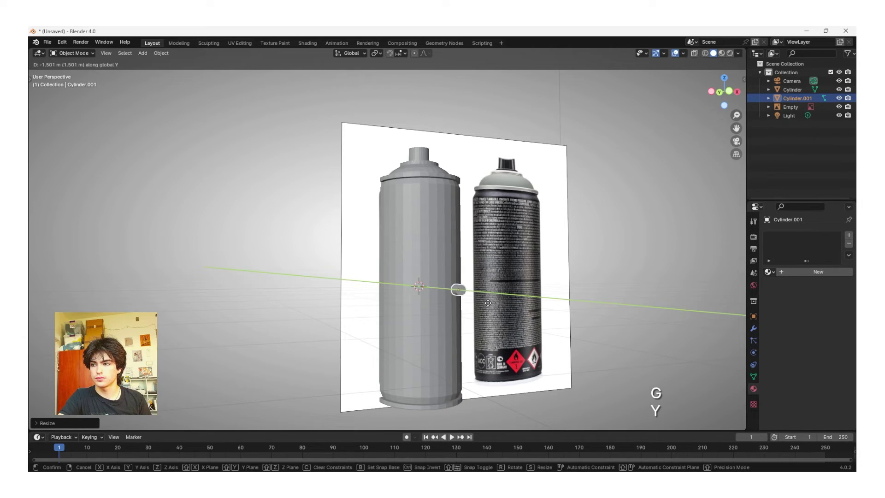
left_click(491, 307)
scroll("up", 3)
middle_click(564, 270)
middle_click(551, 309)
middle_click(562, 305)
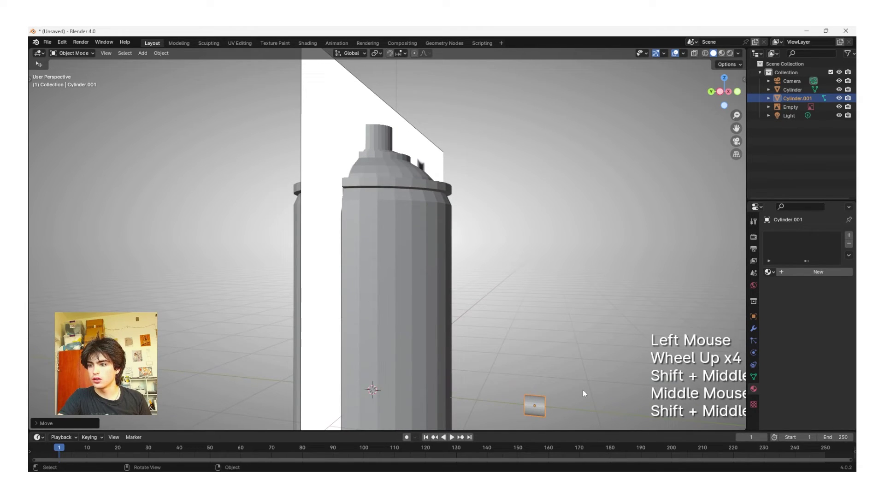
key("g")
key("z")
left_click(581, 124)
key("g")
key("y")
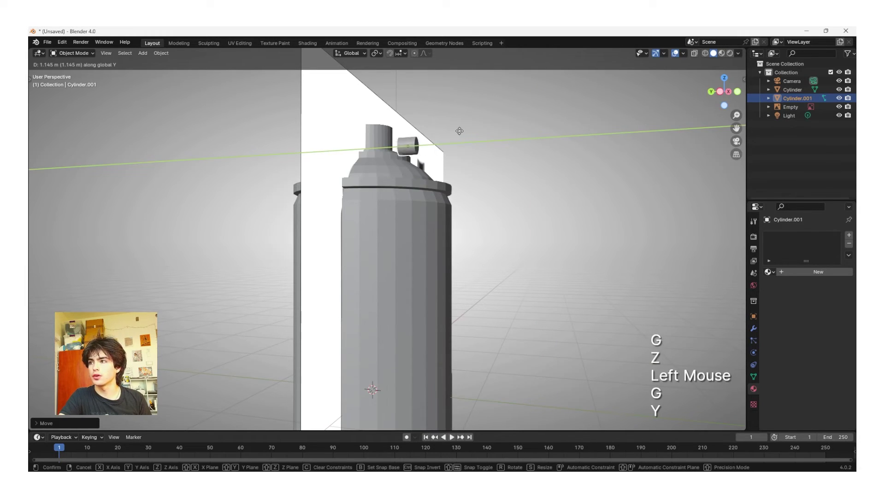
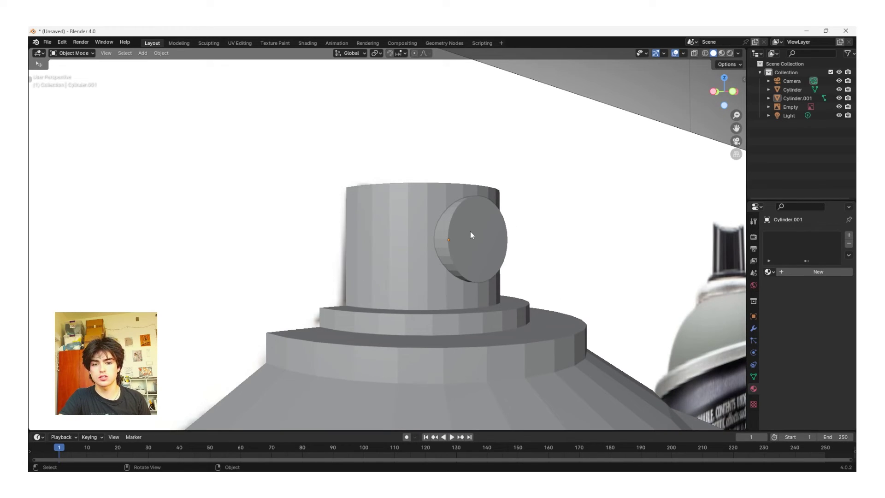
Inset the disc's outward face in Edit Mode to start the nozzle hole.
left_click(472, 235)
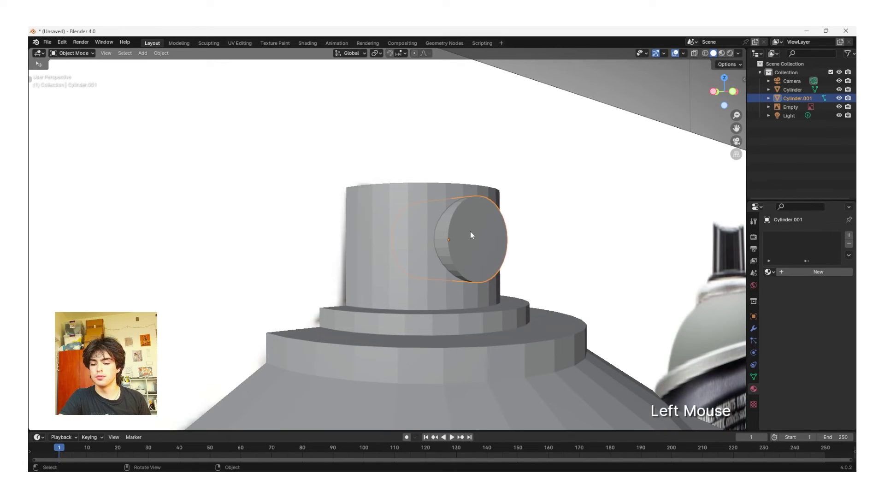
key("Tab")
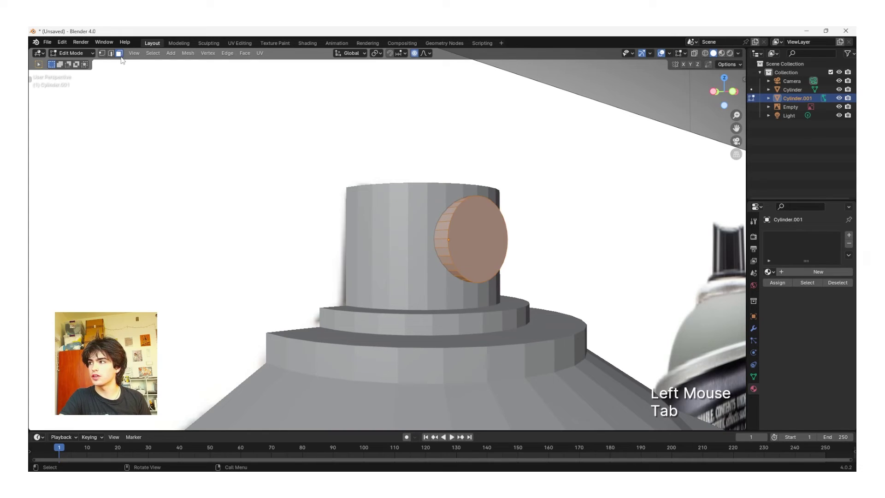
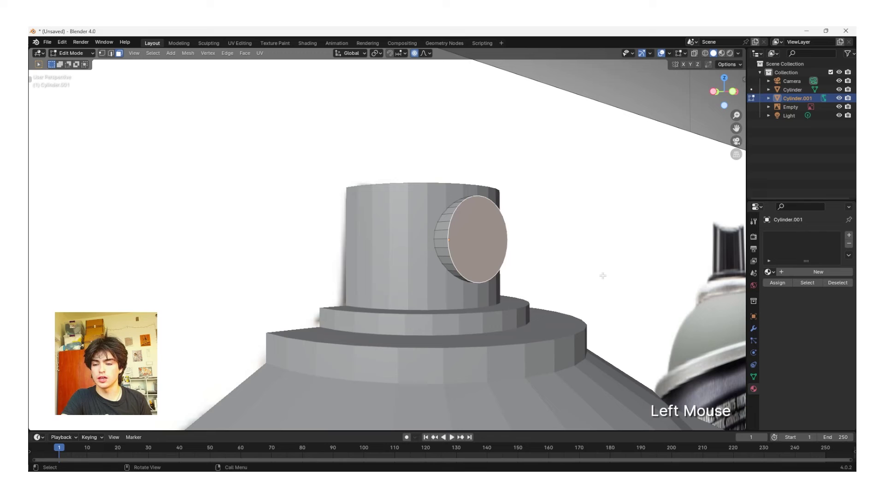
key("i")
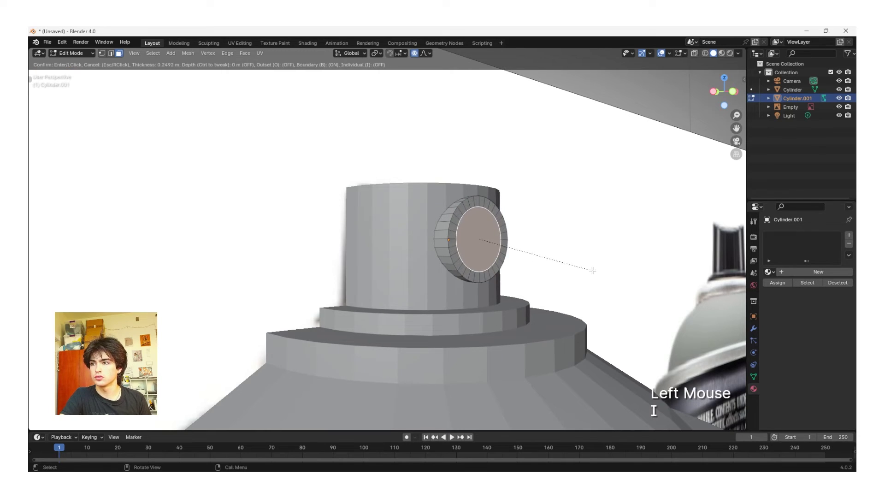
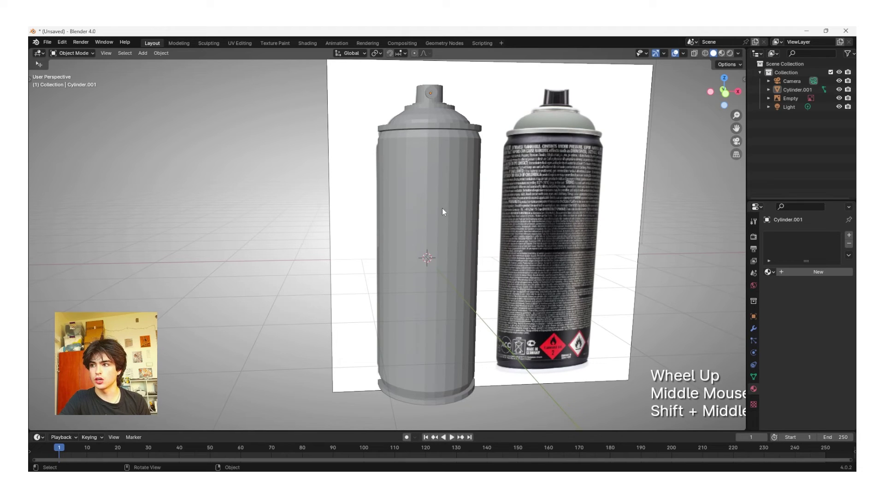
Add a Subdivision Surface modifier from the Generate category to the can model.
left_click(445, 212)
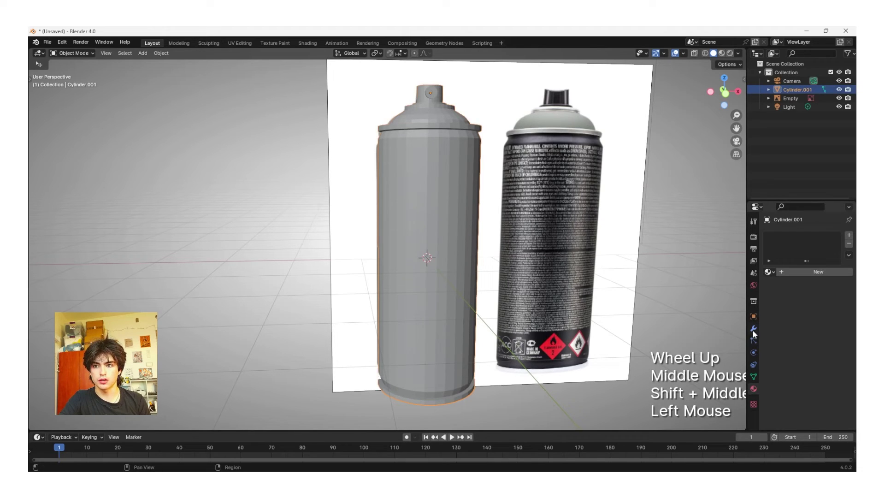
left_click(807, 254)
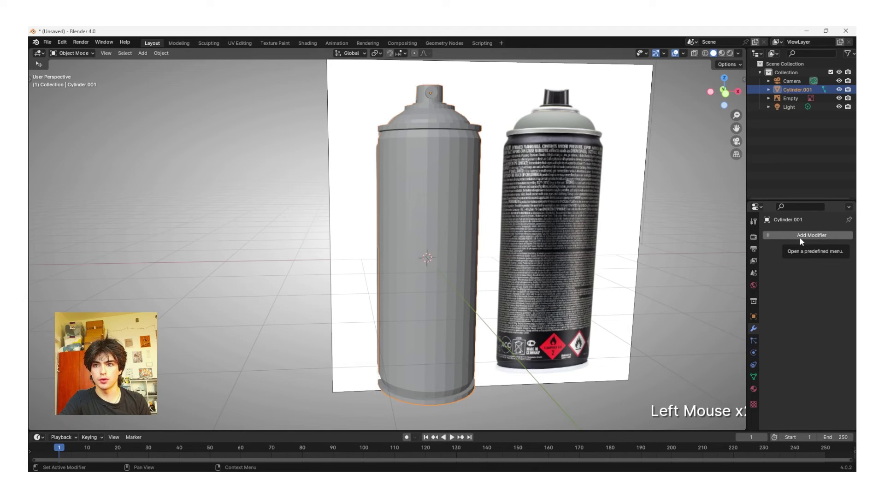
left_click(802, 242)
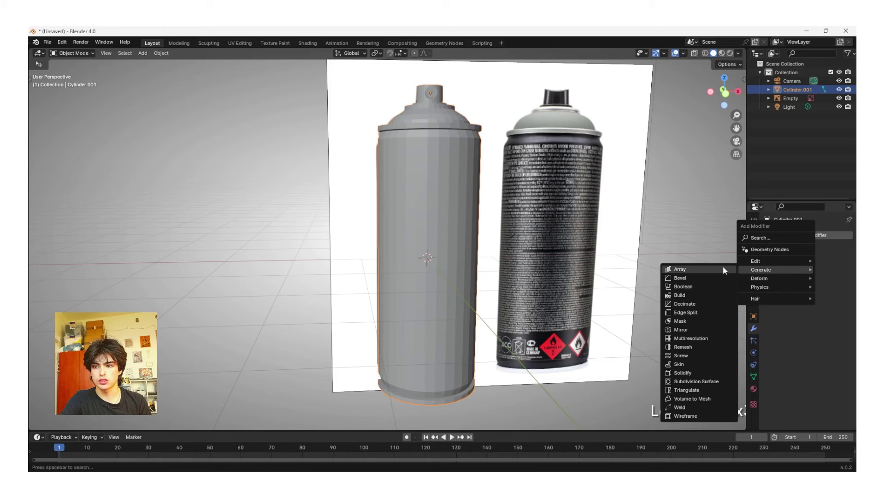
left_click(720, 359)
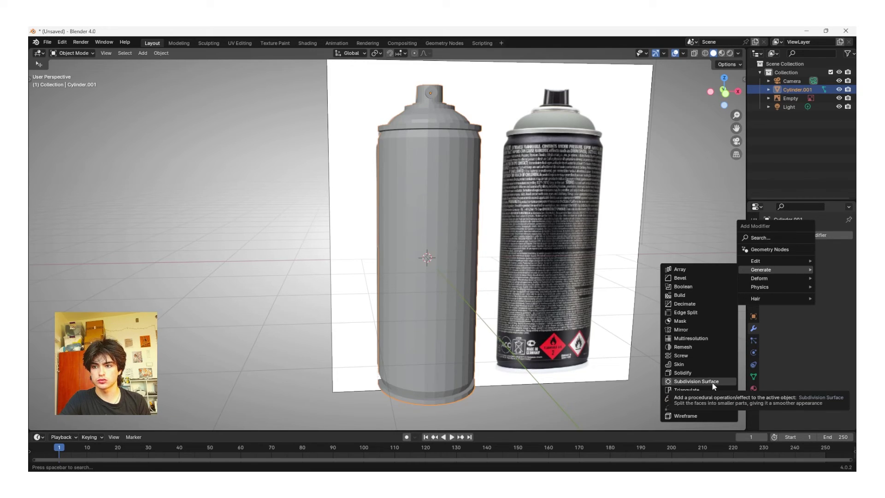
left_click(840, 278)
middle_click(523, 294)
scroll("up", 3)
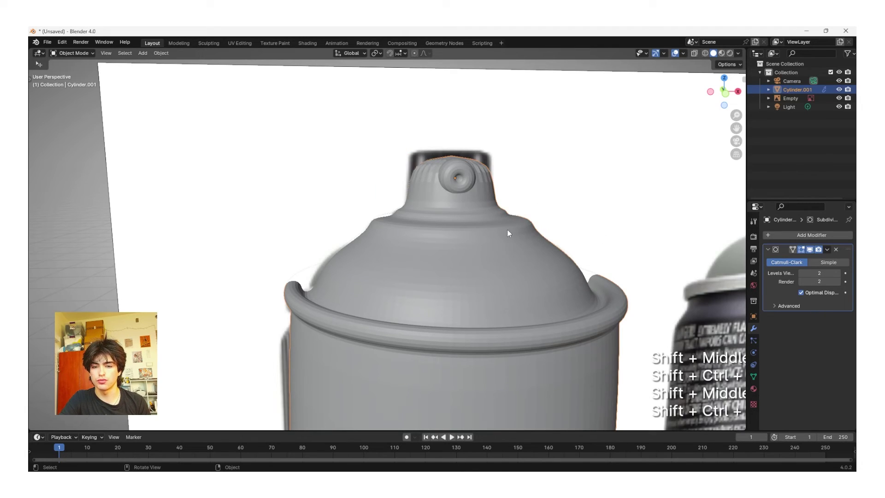
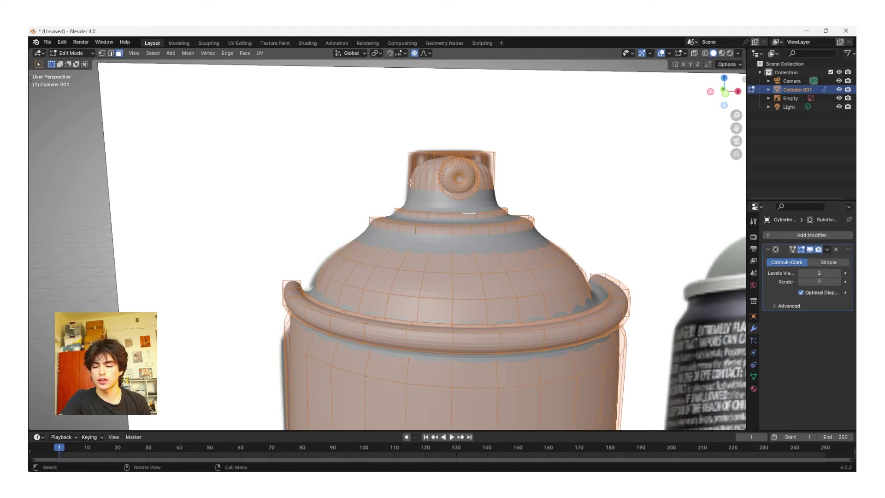
Add loop cuts on the nozzle and around the nozzle hole to hold its shape.
key("ctrl+r")
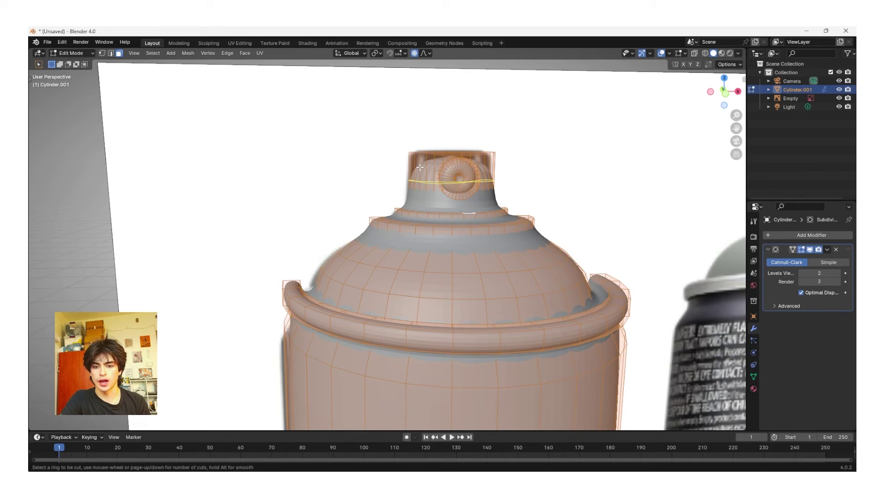
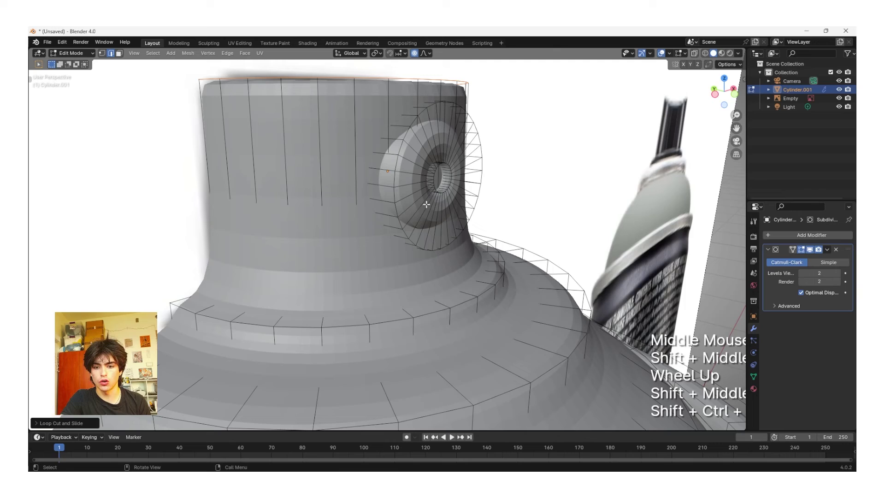
key("Tab")
key("ctrl+r")
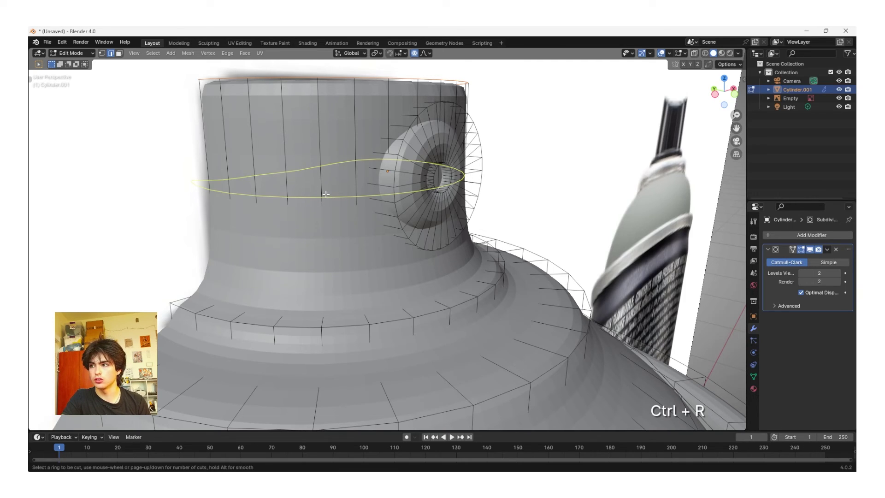
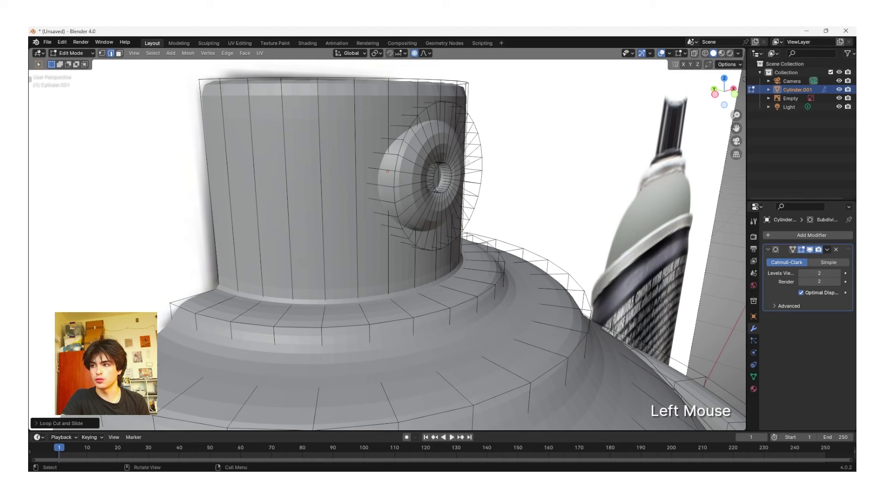
key("ctrl+r")
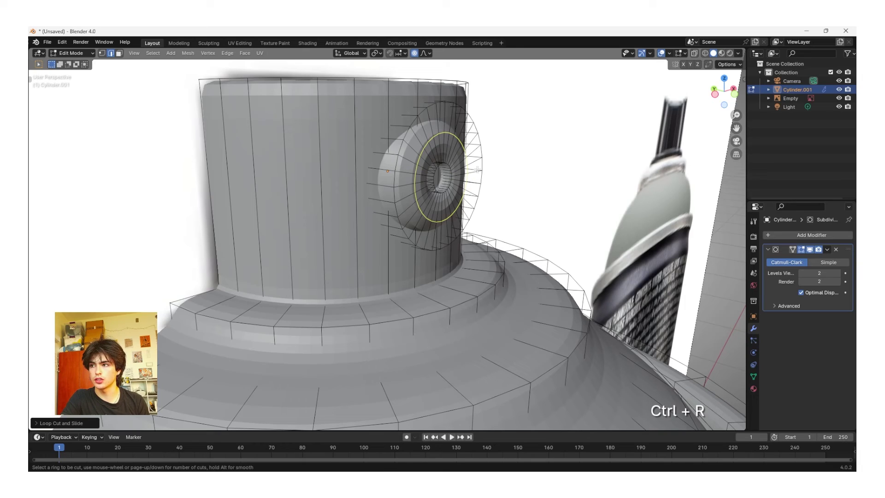
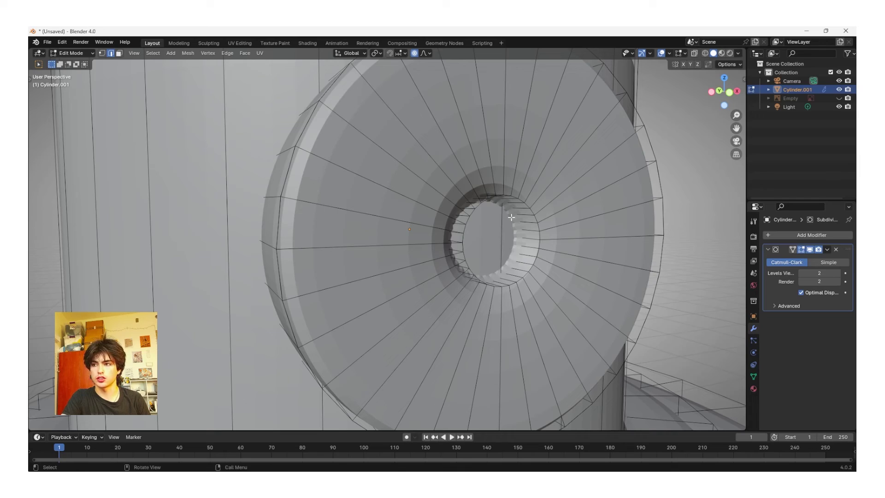
Add loop cuts inside the hole, at its rim, and beside the dome step.
key("ctrl+r")
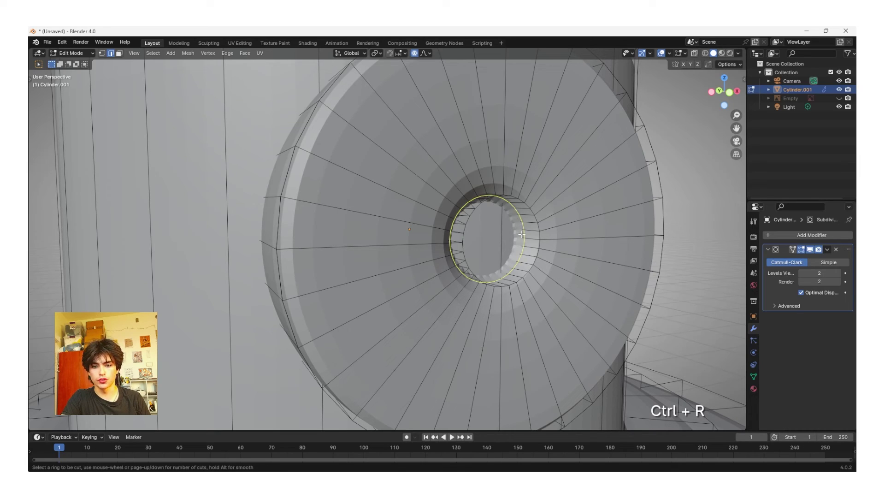
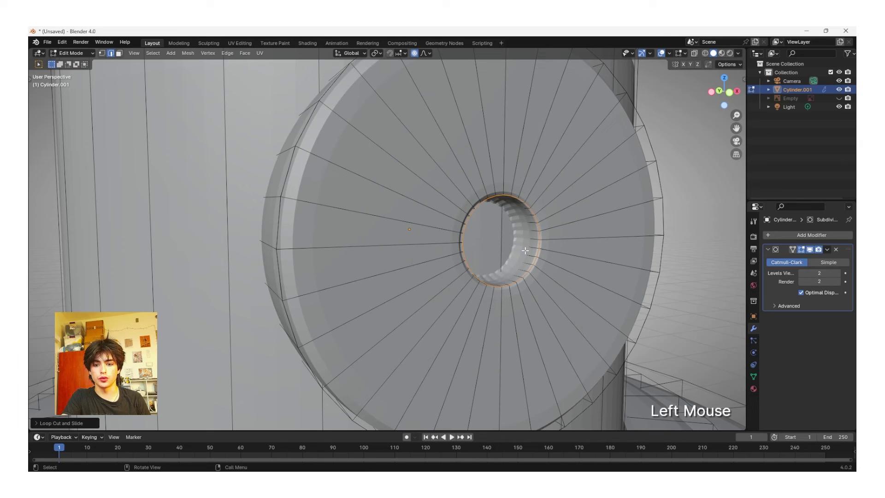
key("ctrl+r")
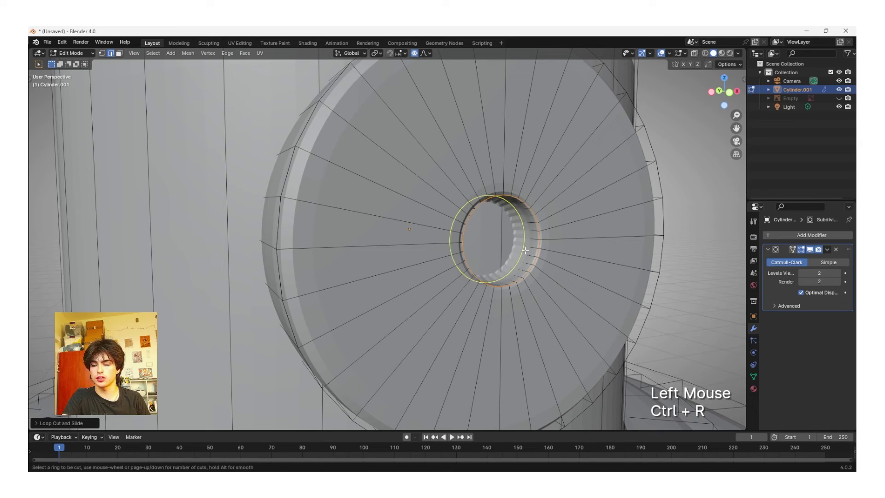
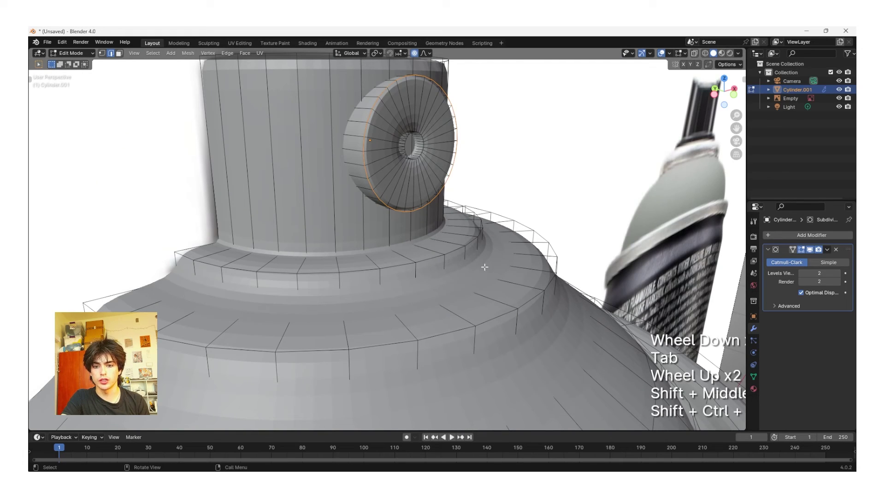
key("ctrl+shift+r")
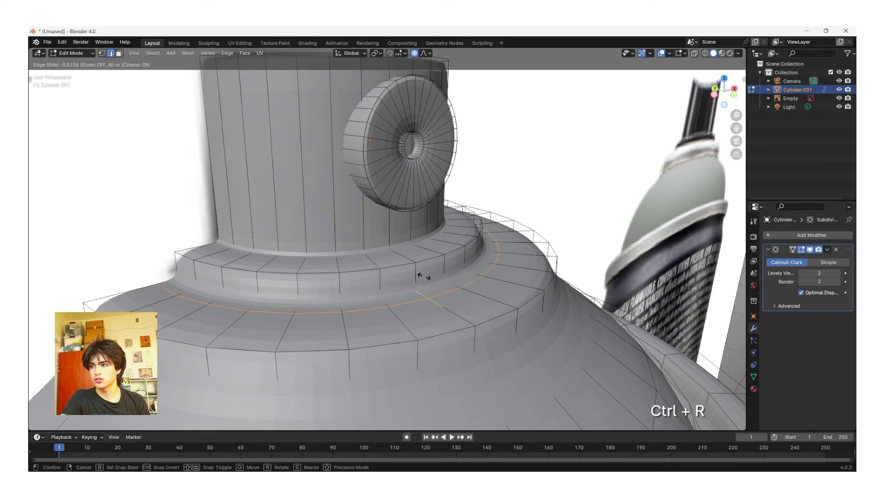
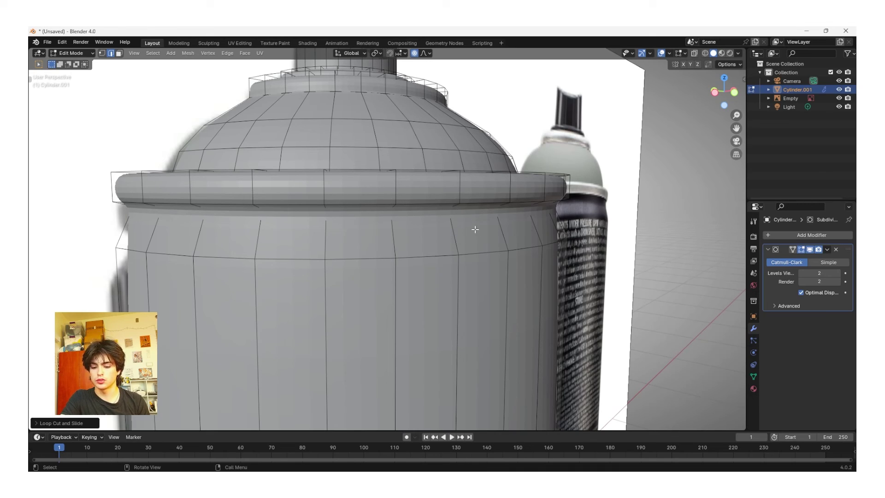
Add supporting loop cuts below the top rim and above the base rim.
key("ctrl+r")
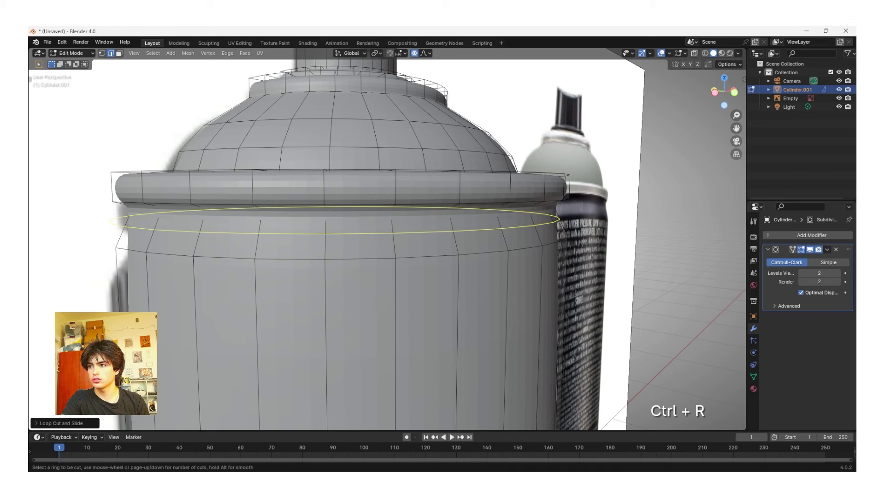
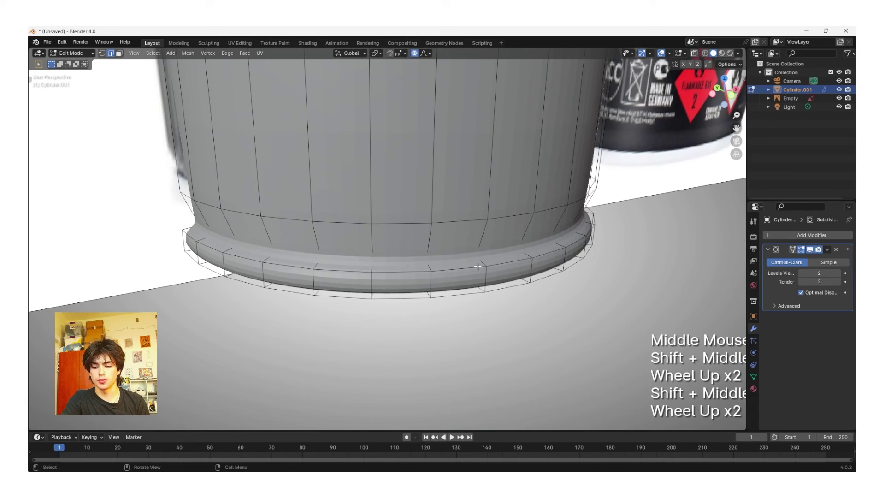
key("ctrl+r")
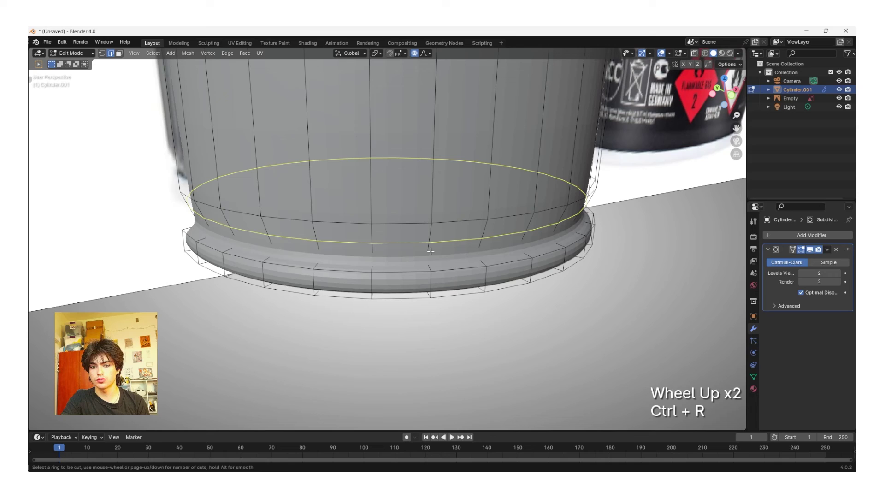
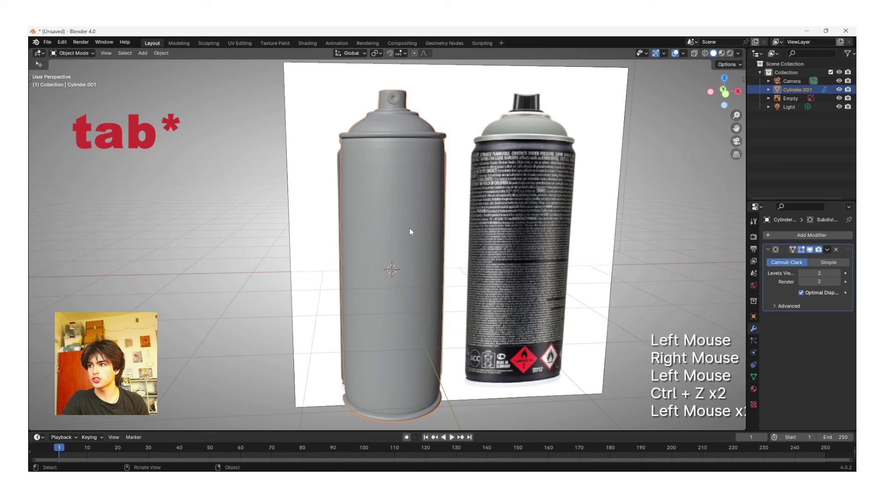
Shade the can smooth and hide the reference Empty so only the model shows.
right_click(405, 226)
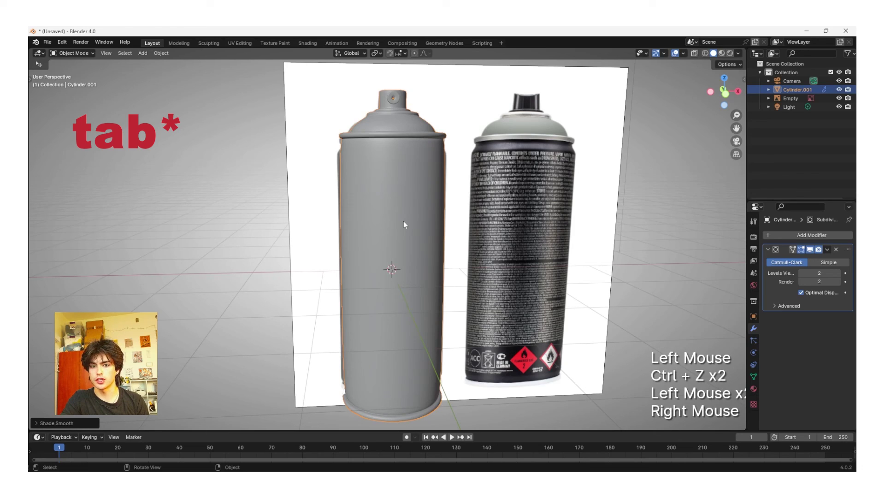
middle_click(636, 264)
left_click(530, 246)
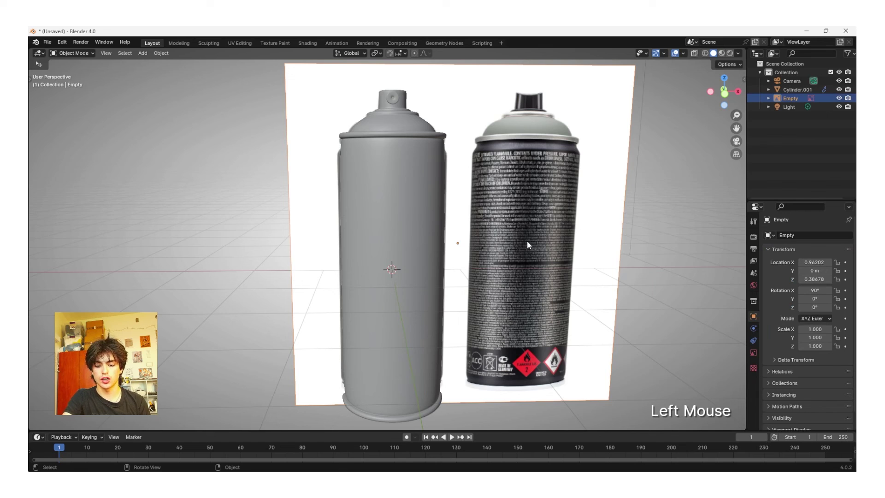
key("h")
middle_click(489, 257)
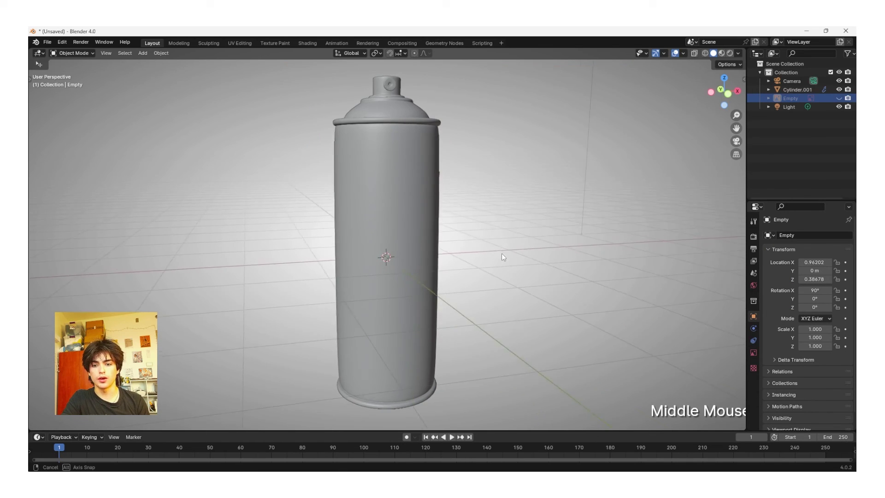